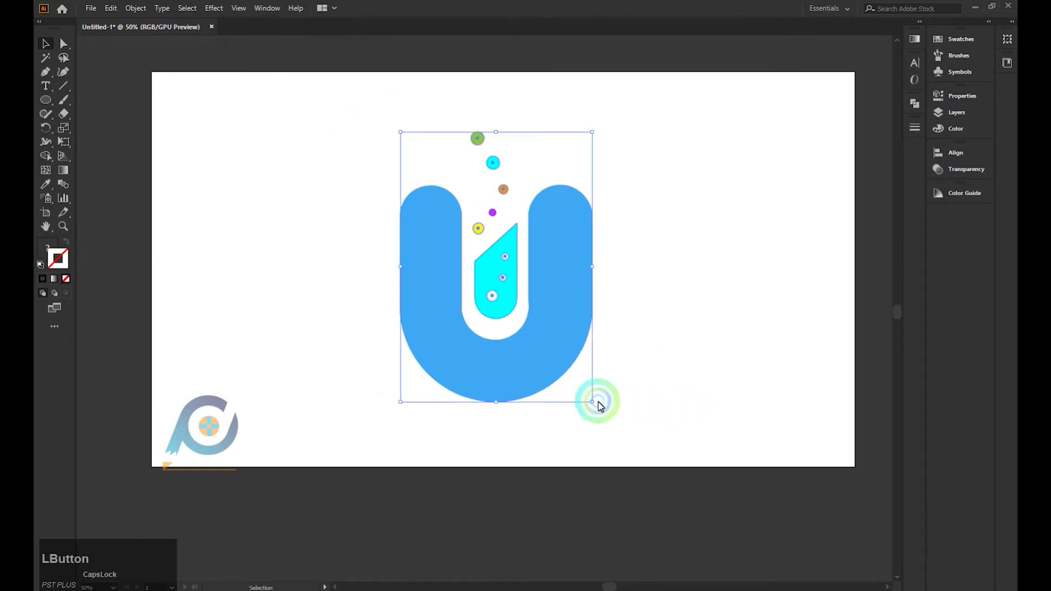
- Deselect the shrunken U logo after parking it in the artboard's top-left corner
{"action": "left_click", "coordinate": [456, 227]}
- Draw a 360 px stroke-only circle and a 136 px circle, centred on each other
{"action": "left_click", "coordinate": [420, 185]}
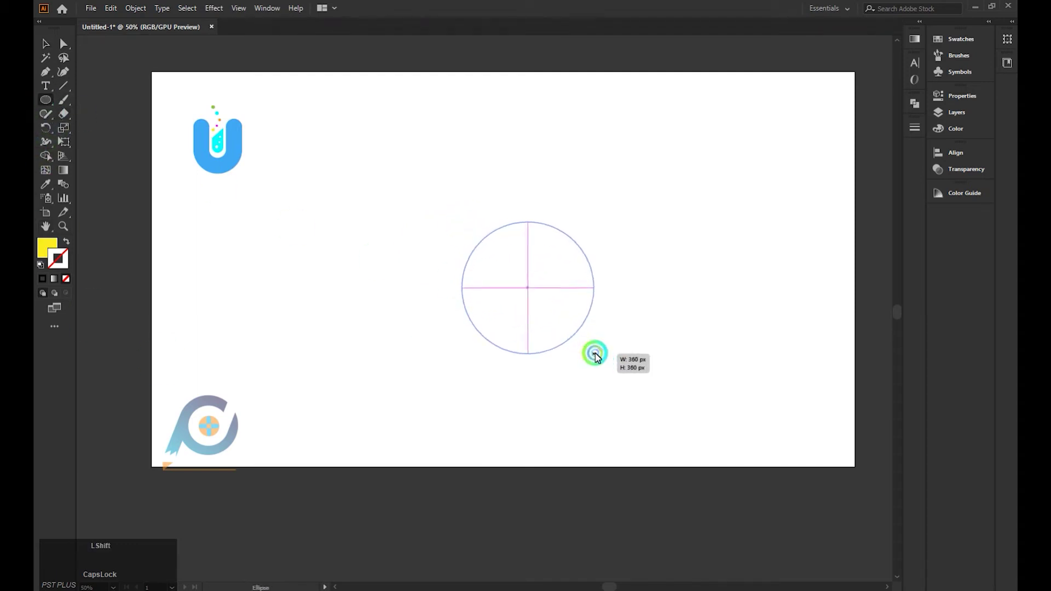
{"action": "left_click", "coordinate": [546, 305]}
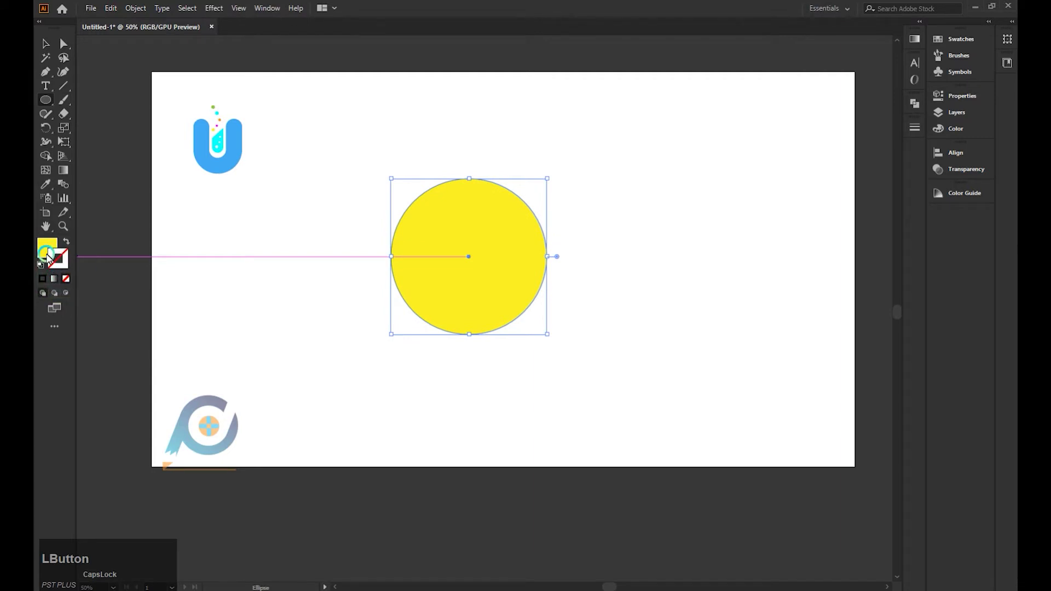
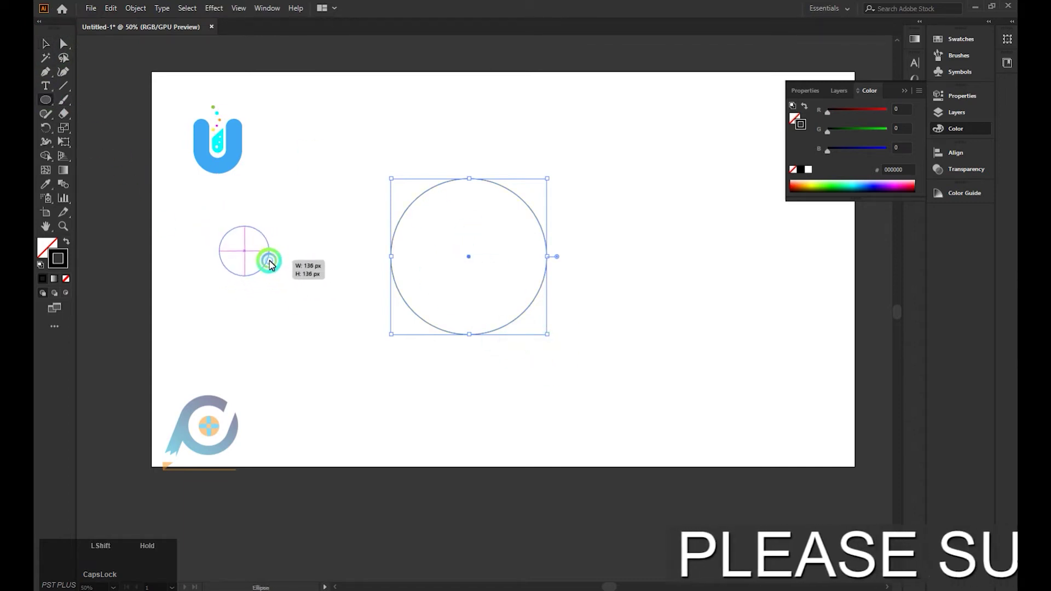
{"action": "left_click", "coordinate": [247, 256]}
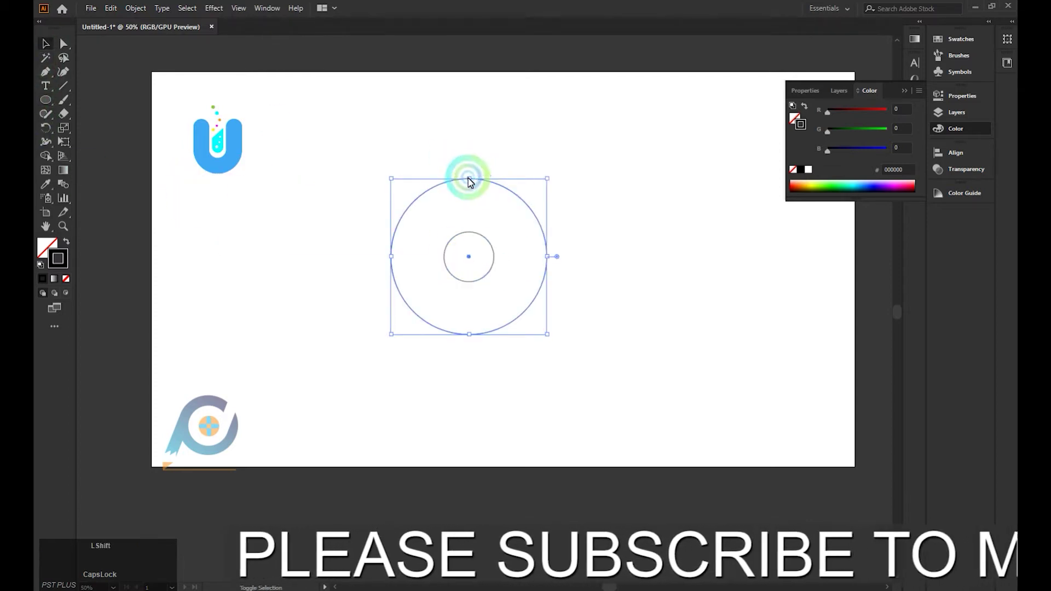
{"action": "left_click", "coordinate": [472, 182]}
- Draw four vertical construction lines along the left and right edges of both circles
{"action": "left_click", "coordinate": [473, 278]}
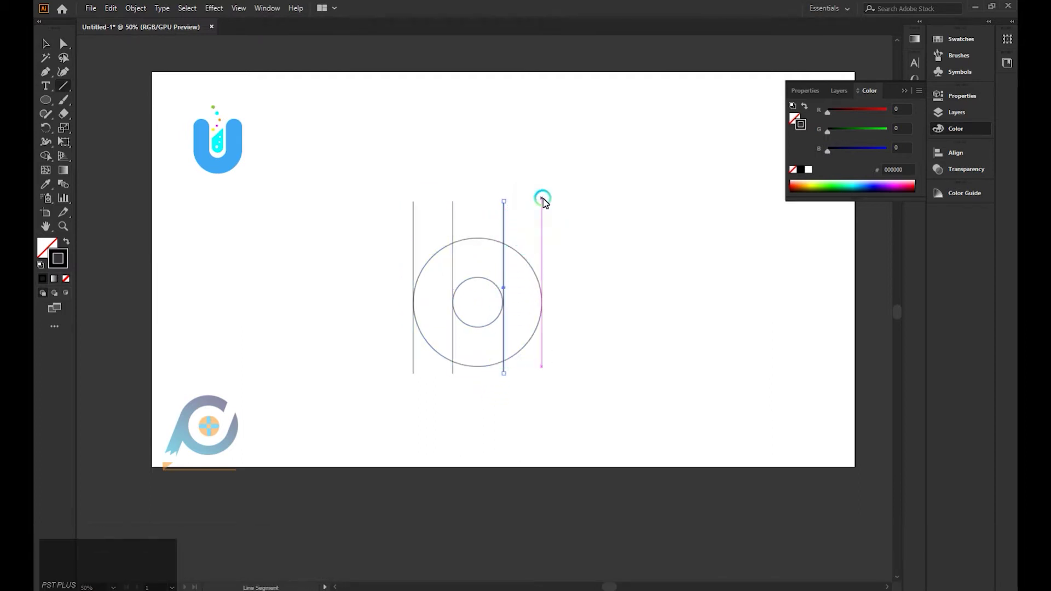
{"action": "left_click", "coordinate": [547, 207]}
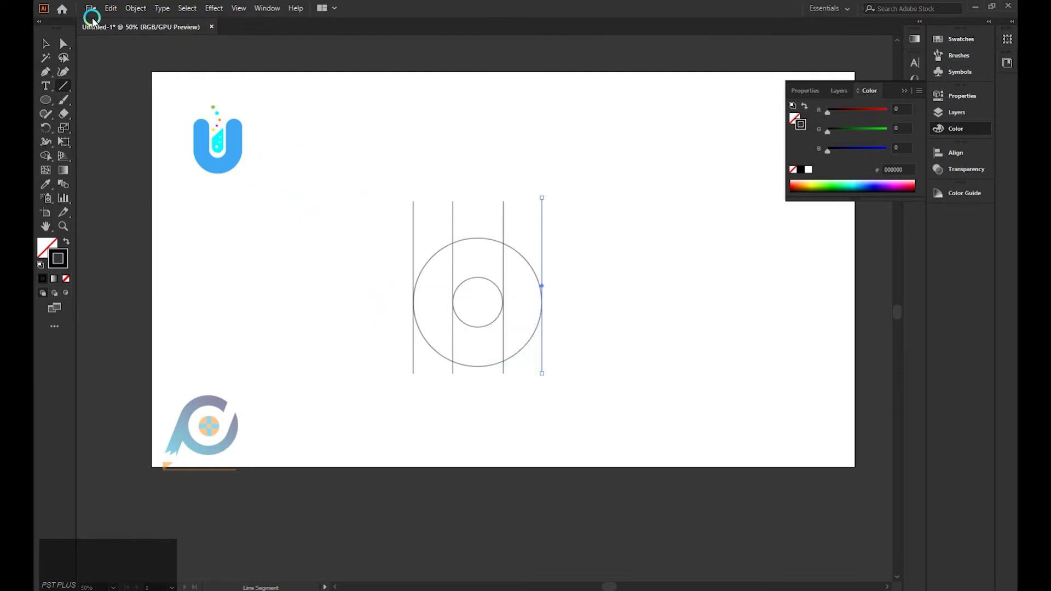
{"action": "left_click", "coordinate": [54, 42]}
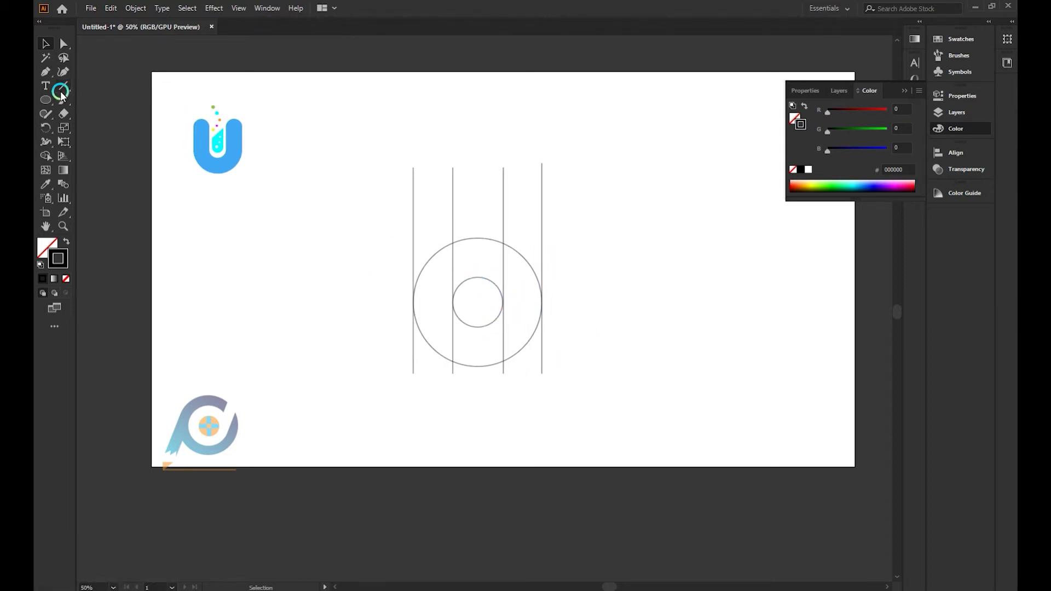
- Draw a 112 px circle between the left lines and Alt-drag a copy between the right lines
{"action": "left_click", "coordinate": [50, 105]}
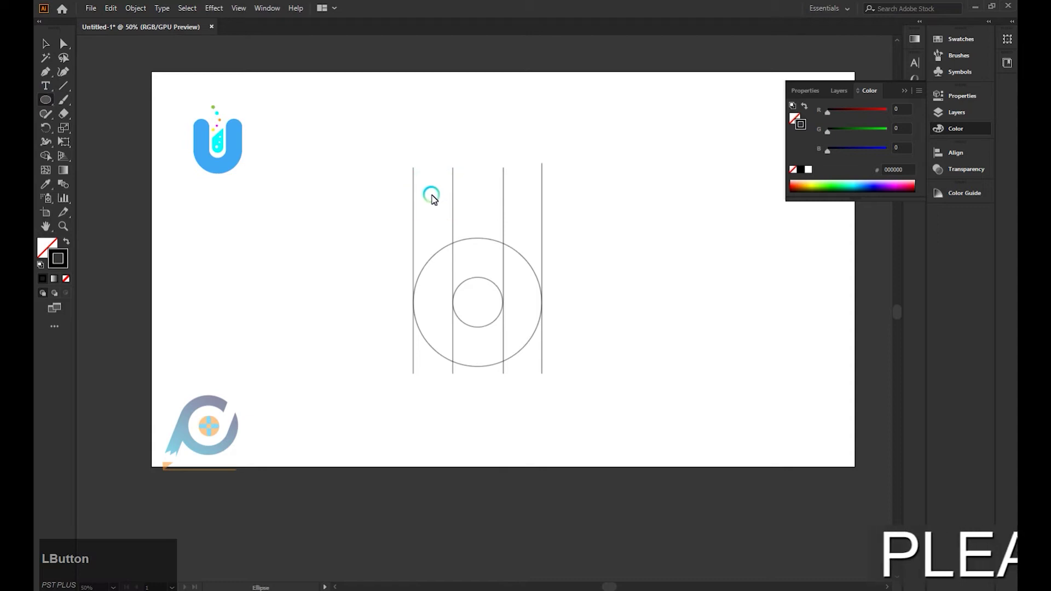
{"action": "left_click", "coordinate": [437, 194]}
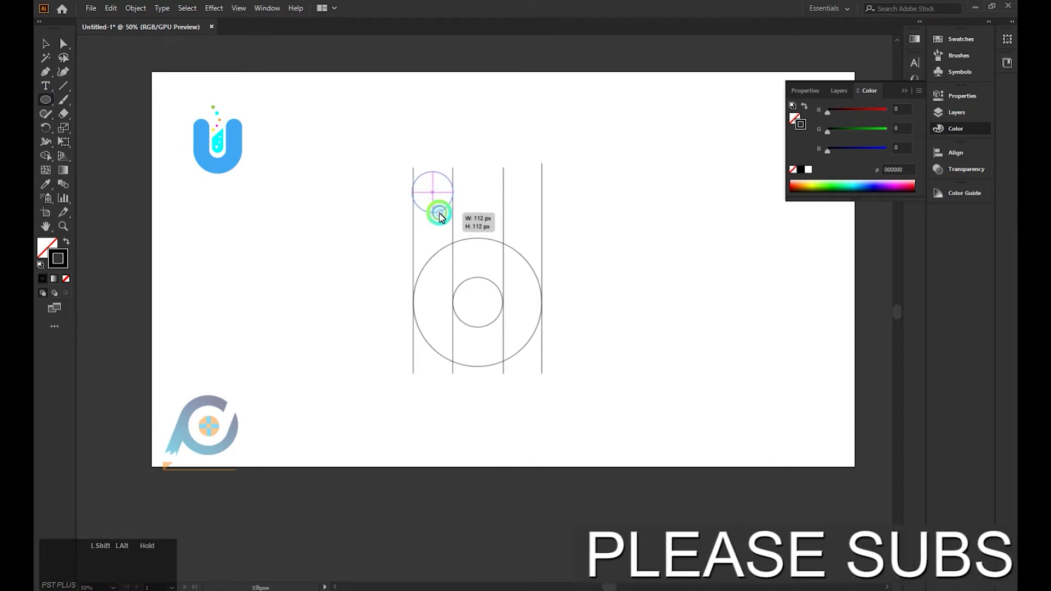
{"action": "left_click", "coordinate": [46, 46]}
{"action": "left_click", "coordinate": [441, 216]}
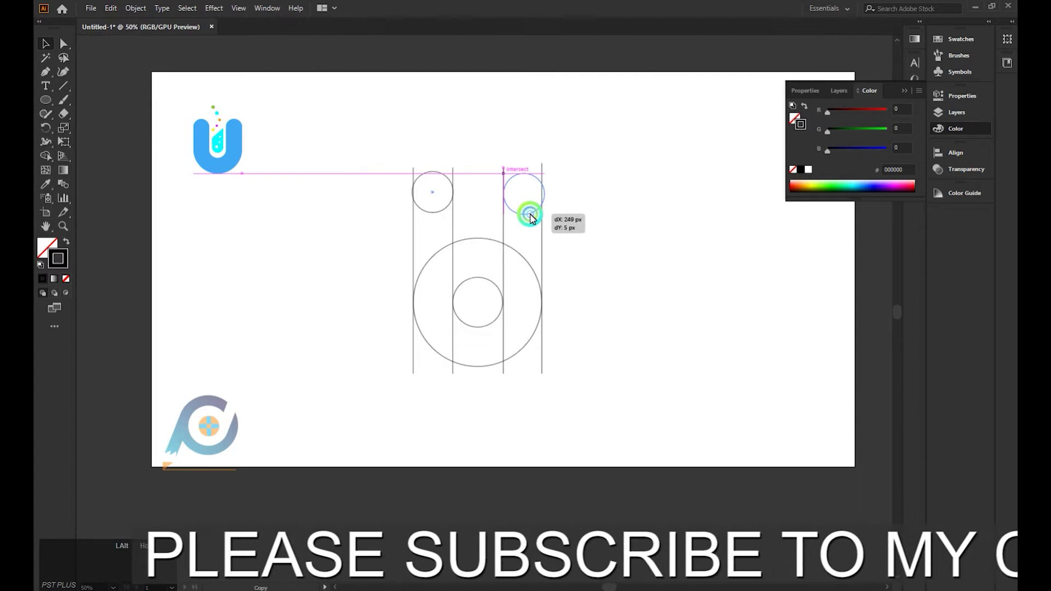
{"action": "left_click", "coordinate": [591, 224]}
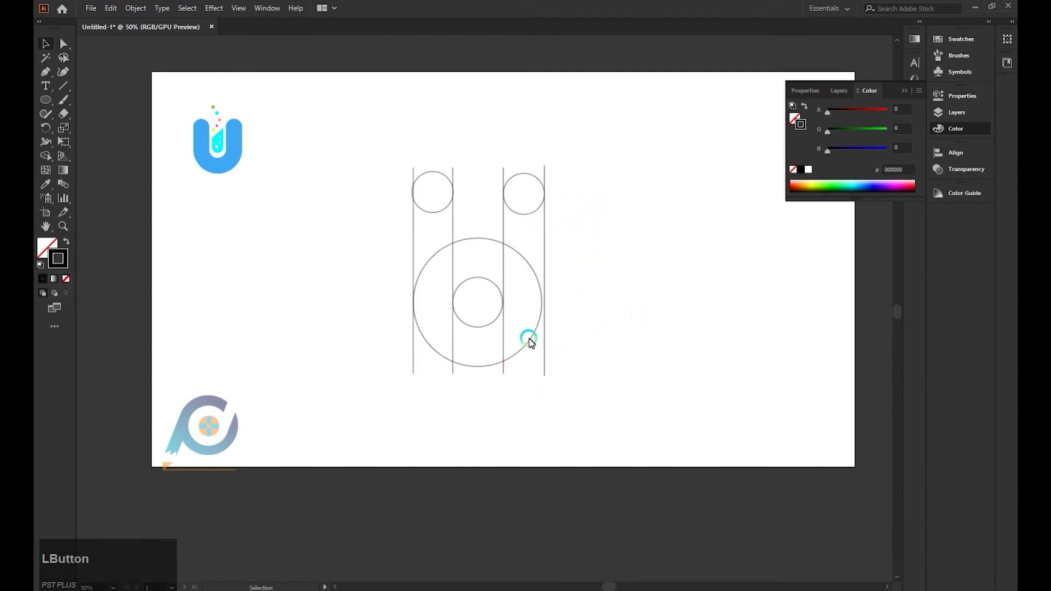
- Adjust the large circle so its edge snaps to the right vertical line
{"action": "left_click", "coordinate": [547, 305]}
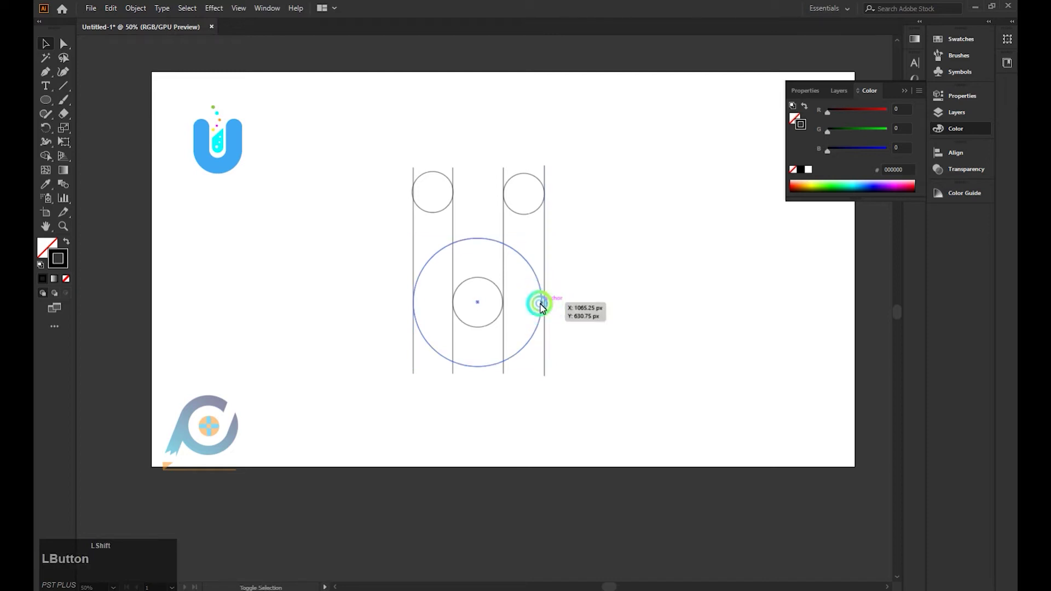
{"action": "left_click", "coordinate": [545, 306]}
{"action": "left_click", "coordinate": [545, 309]}
{"action": "left_click", "coordinate": [548, 308]}
{"action": "left_click", "coordinate": [590, 309]}
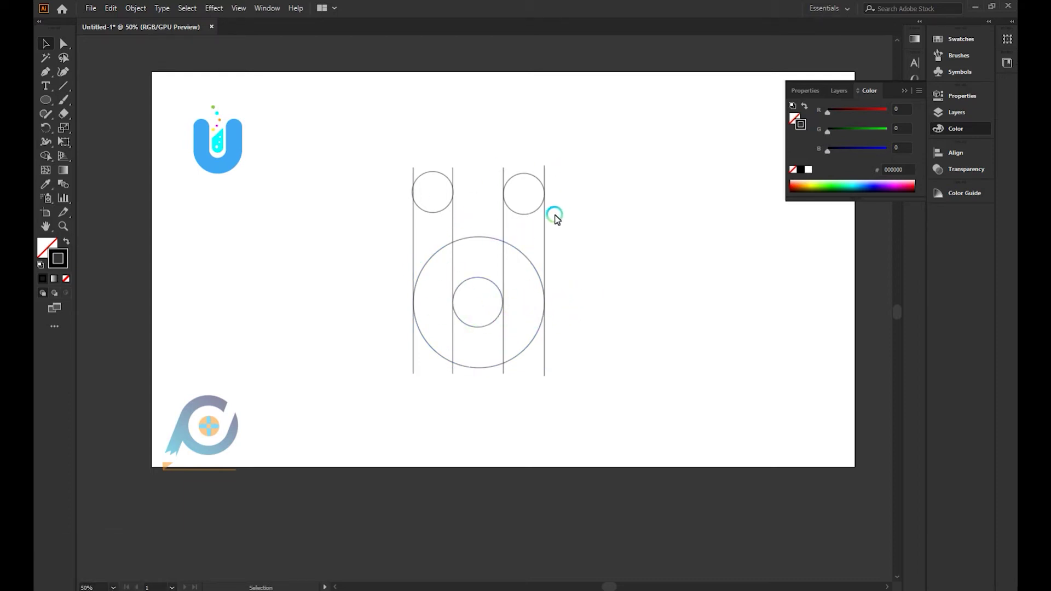
- Zoom in and nudge the leftmost vertical line into exact position
{"action": "left_click", "coordinate": [559, 219]}
{"action": "scroll", "scroll_direction": "up", "scroll_amount": 3}
{"action": "scroll", "scroll_direction": "up", "scroll_amount": 3}
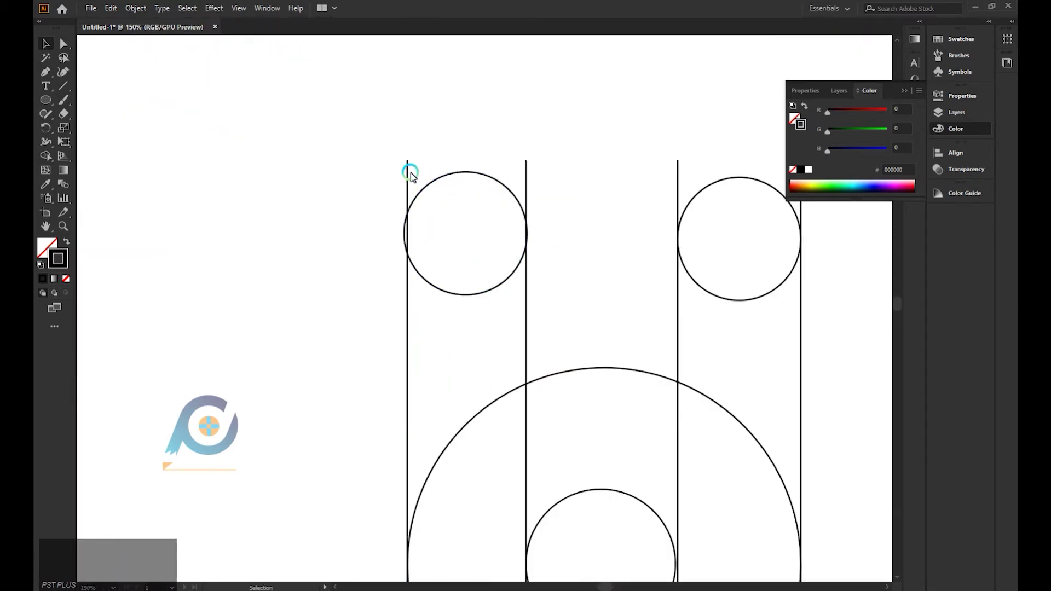
{"action": "left_click", "coordinate": [411, 177]}
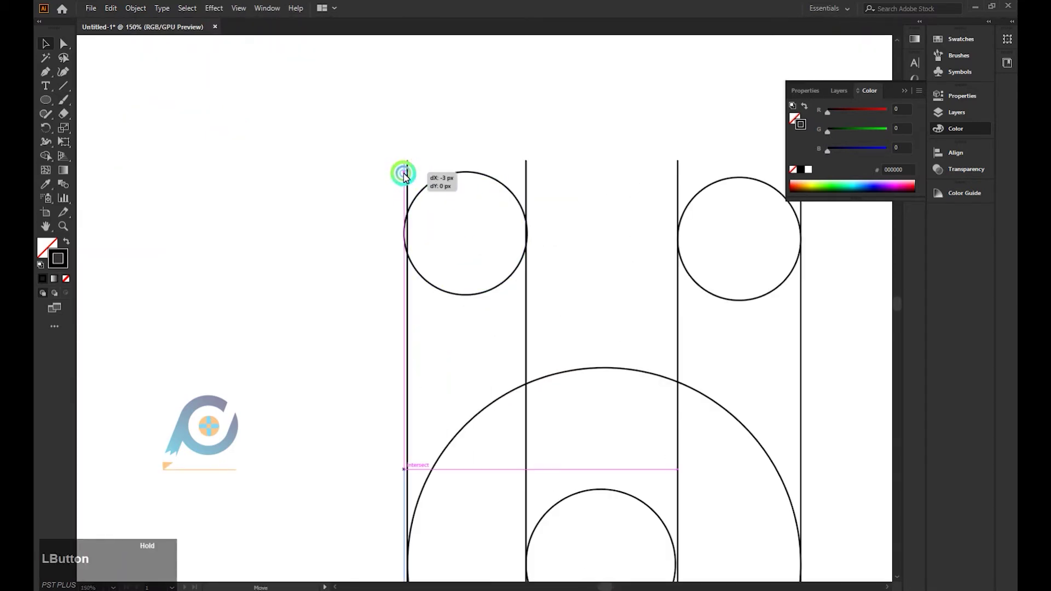
{"action": "scroll", "scroll_direction": "down", "scroll_amount": 3}
{"action": "scroll", "scroll_direction": "up", "scroll_amount": 3}
{"action": "scroll", "scroll_direction": "down", "scroll_amount": 3}
{"action": "left_click", "coordinate": [468, 265]}
{"action": "scroll", "scroll_direction": "up", "scroll_amount": 3}
- Resize the large circle to the outer lines and the inner circle to the inner lines
{"action": "left_click", "coordinate": [439, 260]}
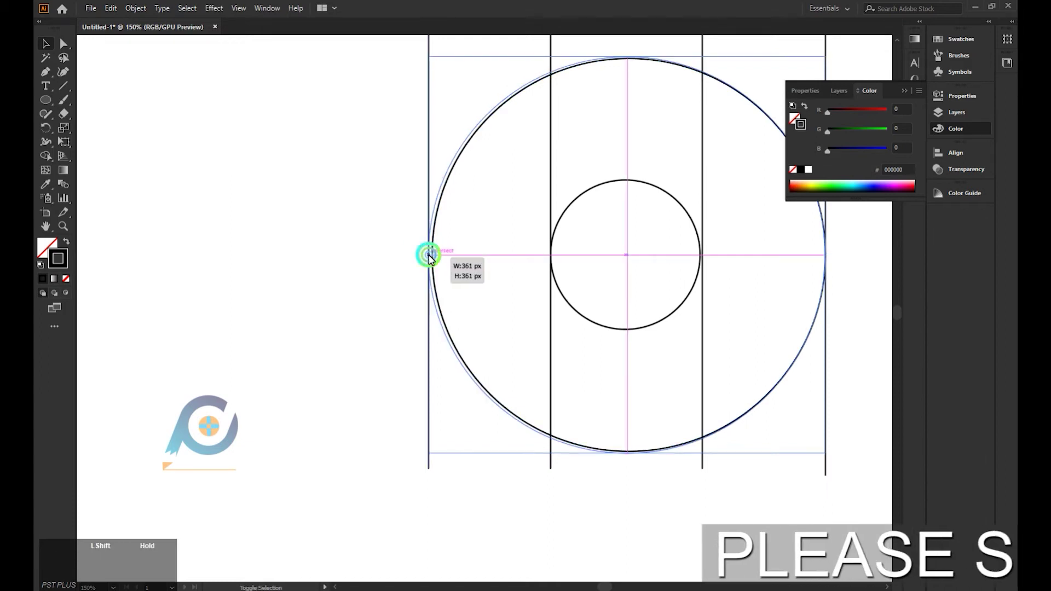
{"action": "left_click", "coordinate": [392, 265]}
{"action": "scroll", "scroll_direction": "down", "scroll_amount": 3}
{"action": "scroll", "scroll_direction": "up", "scroll_amount": 3}
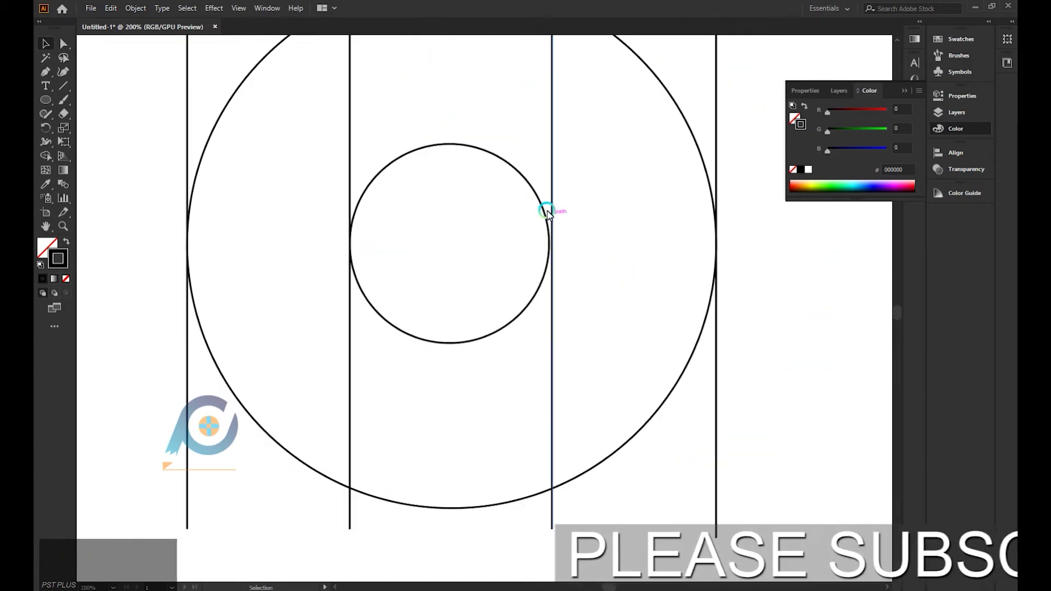
{"action": "left_click", "coordinate": [547, 210]}
{"action": "left_click", "coordinate": [555, 251]}
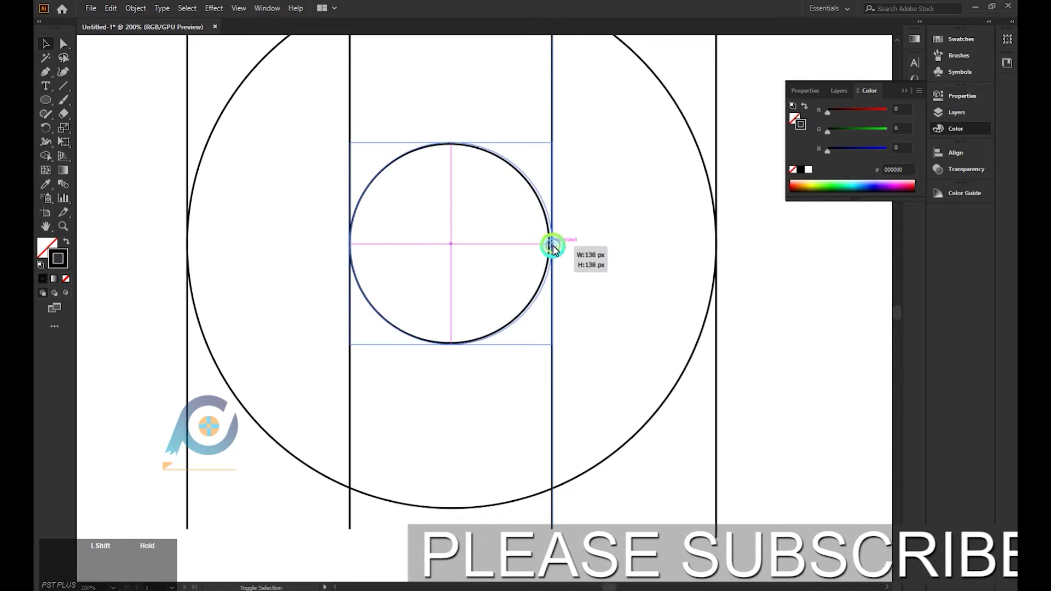
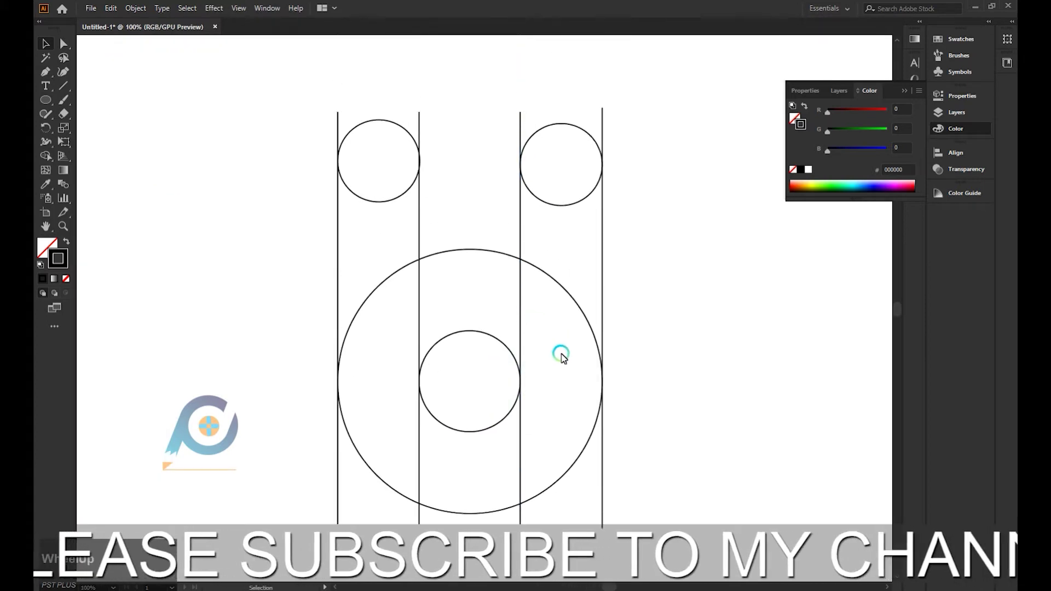
- Select all guides and merge the caps and arm regions into one U shape with Shape Builder
{"action": "left_click", "coordinate": [277, 144]}
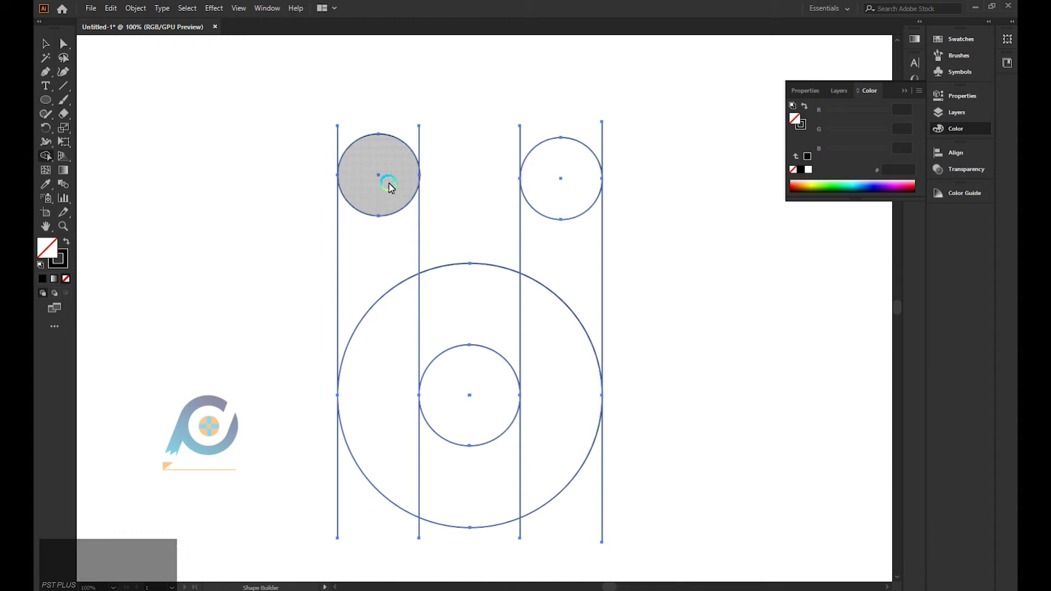
{"action": "left_click", "coordinate": [387, 196]}
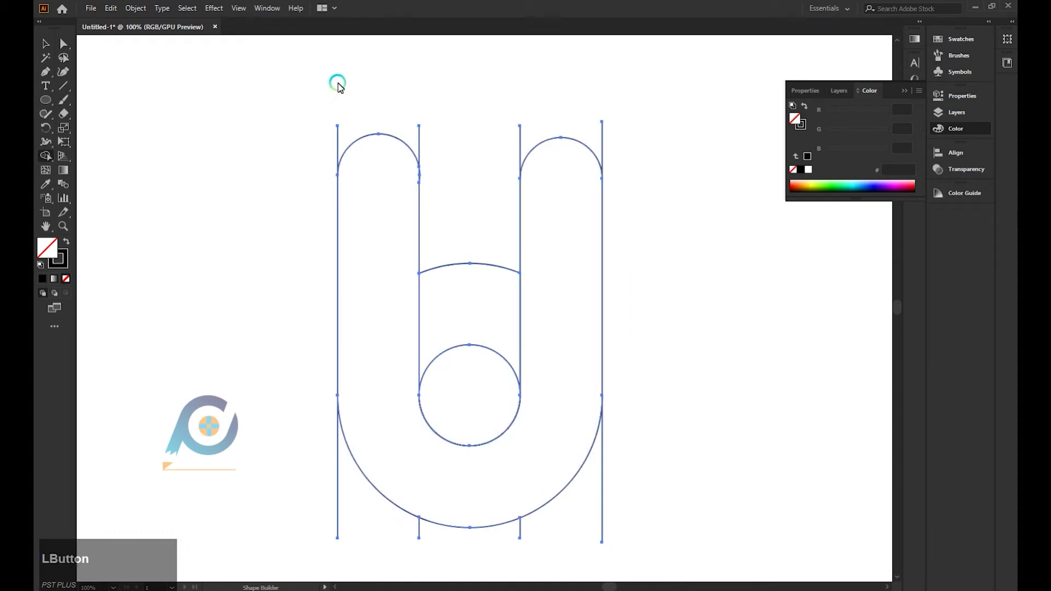
{"action": "left_click", "coordinate": [444, 140]}
{"action": "left_click", "coordinate": [331, 137]}
{"action": "left_click", "coordinate": [312, 171]}
{"action": "left_click", "coordinate": [323, 482]}
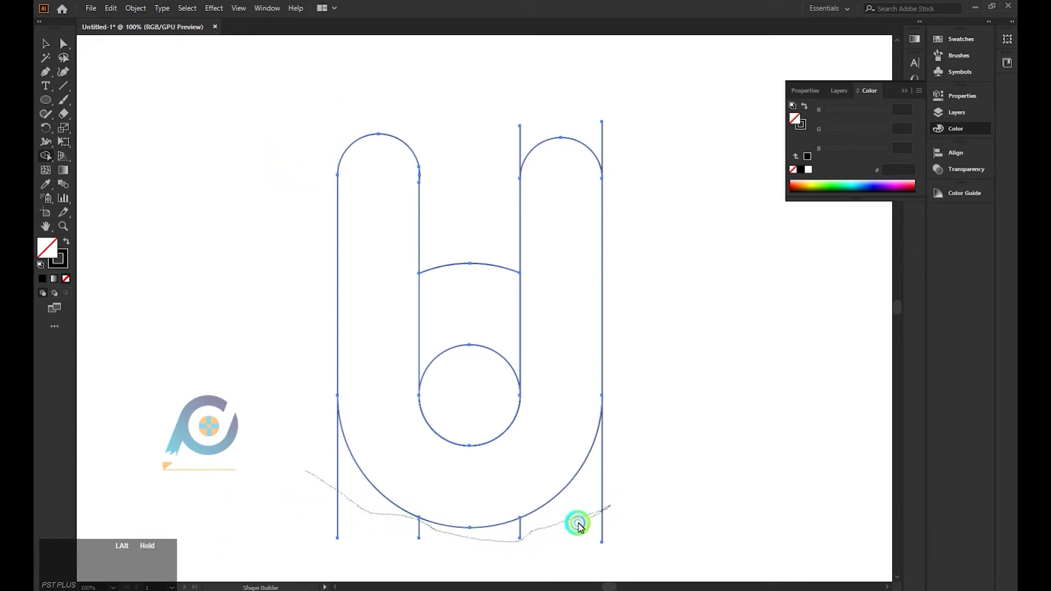
- Alt-drag away the leftover line and circle pieces around the U outline
{"action": "left_click", "coordinate": [614, 145]}
{"action": "left_click", "coordinate": [535, 138]}
{"action": "left_click", "coordinate": [476, 254]}
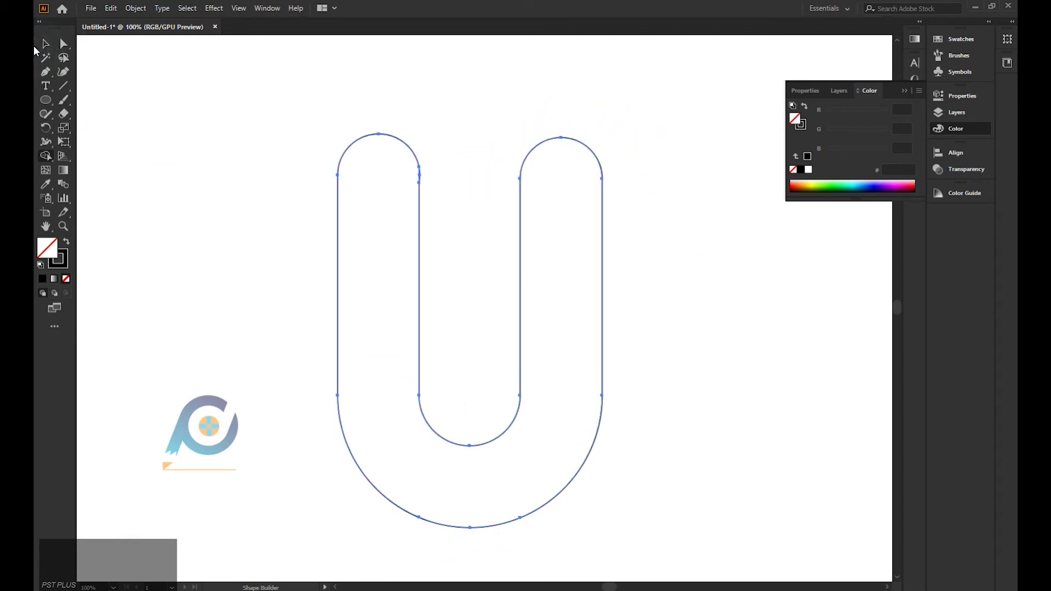
- Zoom out and drag the U outline to the centre of the artboard, clear of the reference logo
{"action": "left_click", "coordinate": [45, 47]}
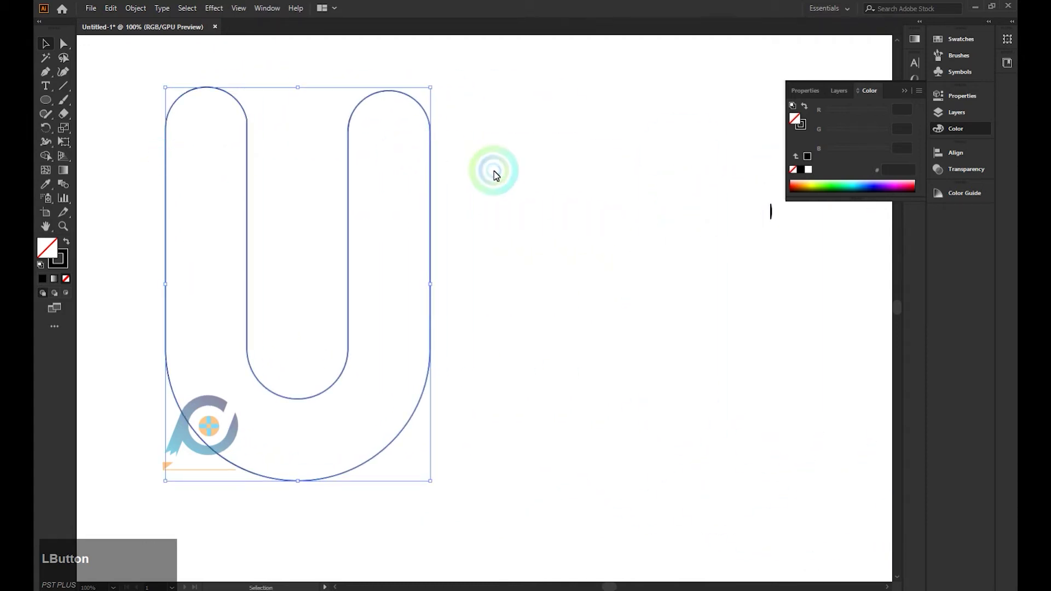
{"action": "scroll", "scroll_direction": "down", "scroll_amount": 3}
{"action": "left_click", "coordinate": [668, 196]}
{"action": "scroll", "scroll_direction": "down", "scroll_amount": 3}
{"action": "key", "text": "BackSpace"}
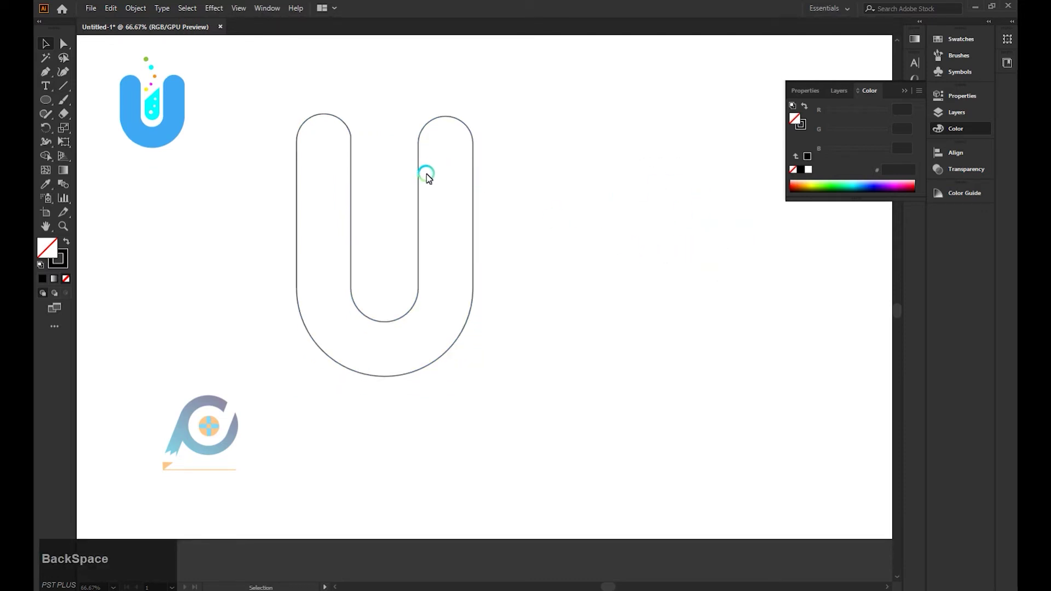
{"action": "left_click", "coordinate": [477, 192]}
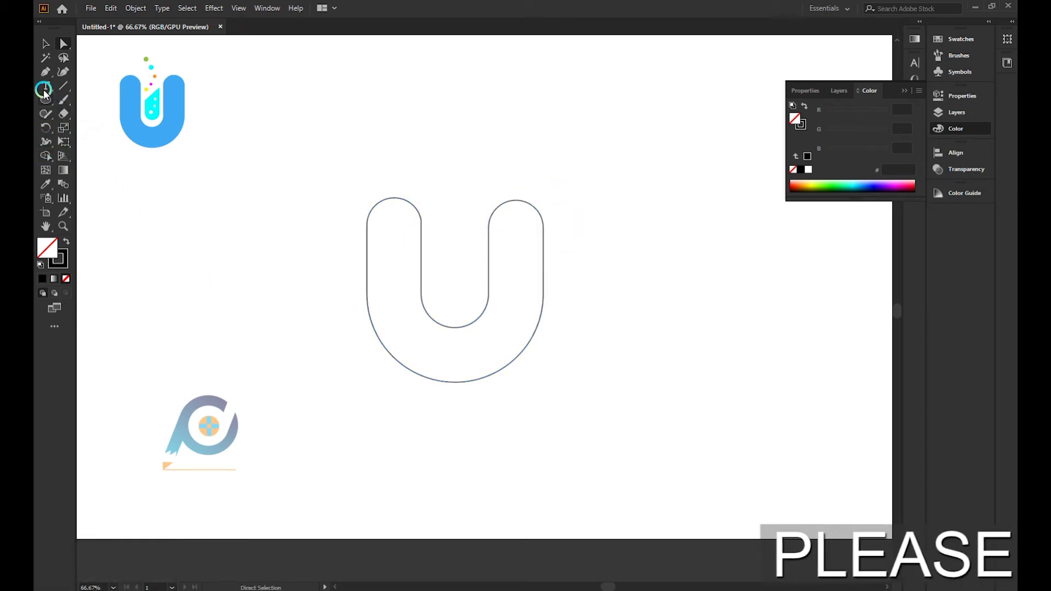
- Draw a rounded rectangle and diagonal line in the U's gap, then delete the part above the line
{"action": "right_click", "coordinate": [52, 103]}
{"action": "left_click", "coordinate": [115, 122]}
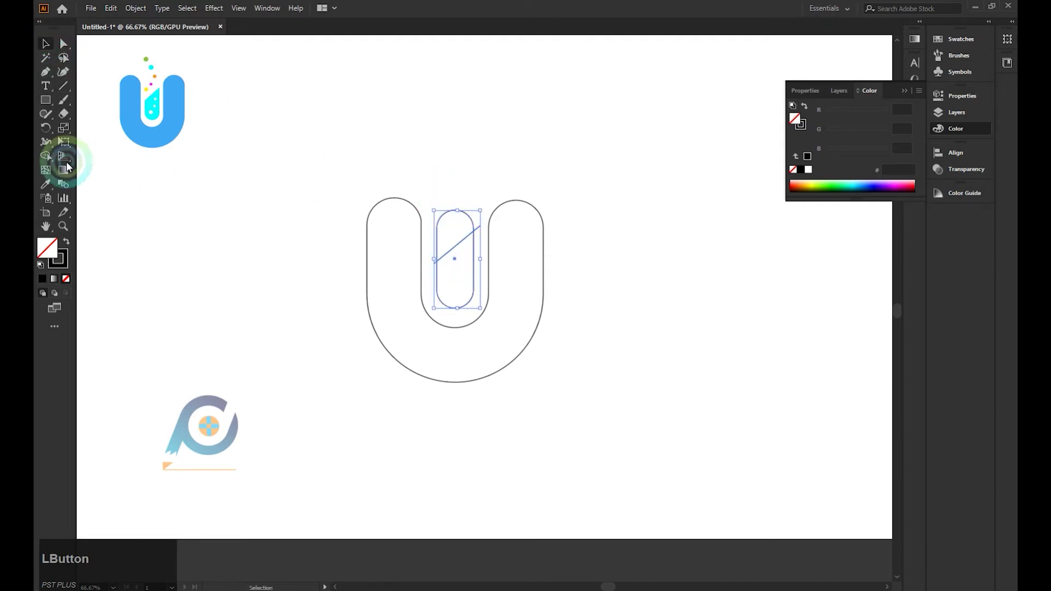
{"action": "scroll", "scroll_direction": "up", "scroll_amount": 3}
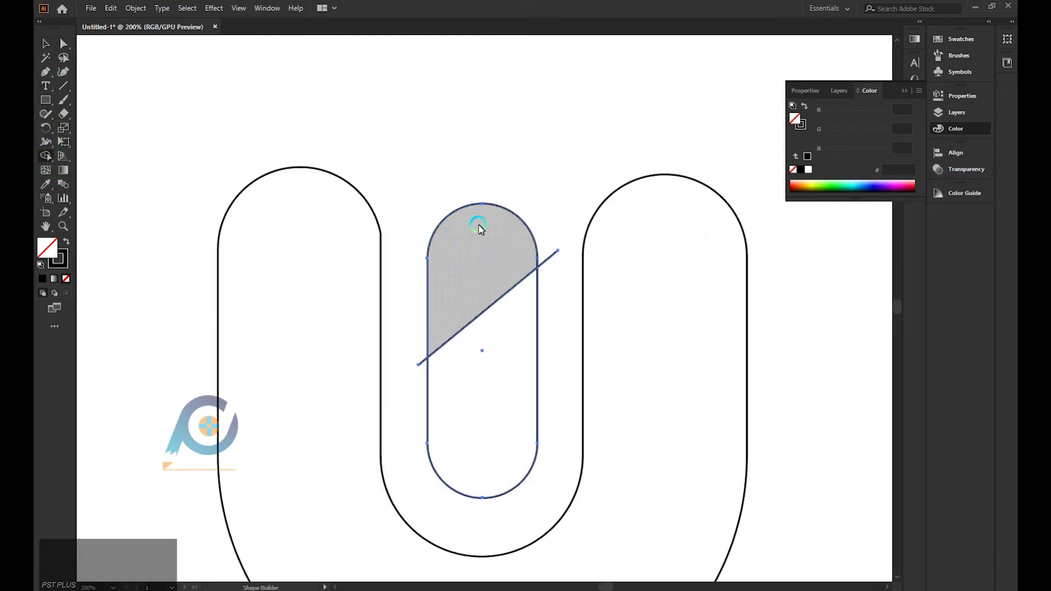
{"action": "left_click", "coordinate": [477, 235]}
{"action": "left_click", "coordinate": [551, 263]}
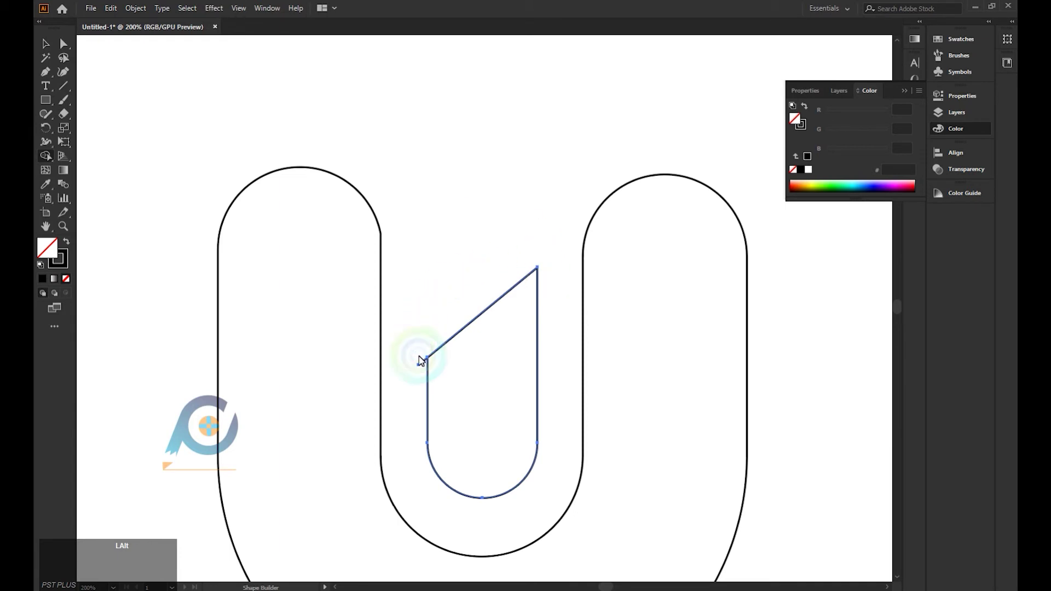
{"action": "left_click", "coordinate": [426, 369]}
{"action": "scroll", "scroll_direction": "down", "scroll_amount": 3}
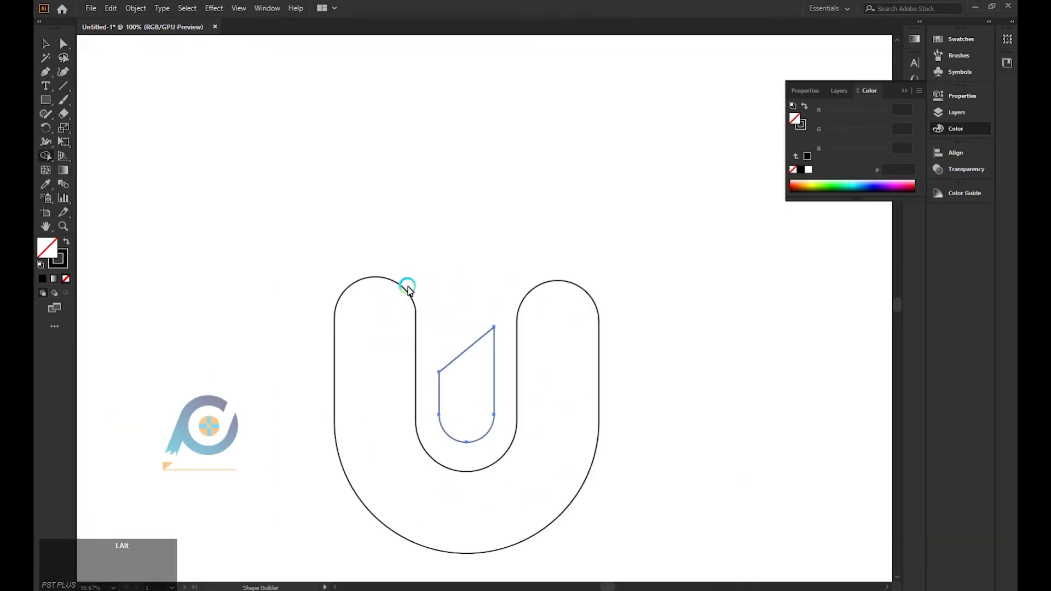
{"action": "scroll", "scroll_direction": "down", "scroll_amount": 3}
- Draw a small bubble circle and Alt-drag copies up the tube and near its slanted top
{"action": "right_click", "coordinate": [51, 104]}
{"action": "left_click", "coordinate": [84, 130]}
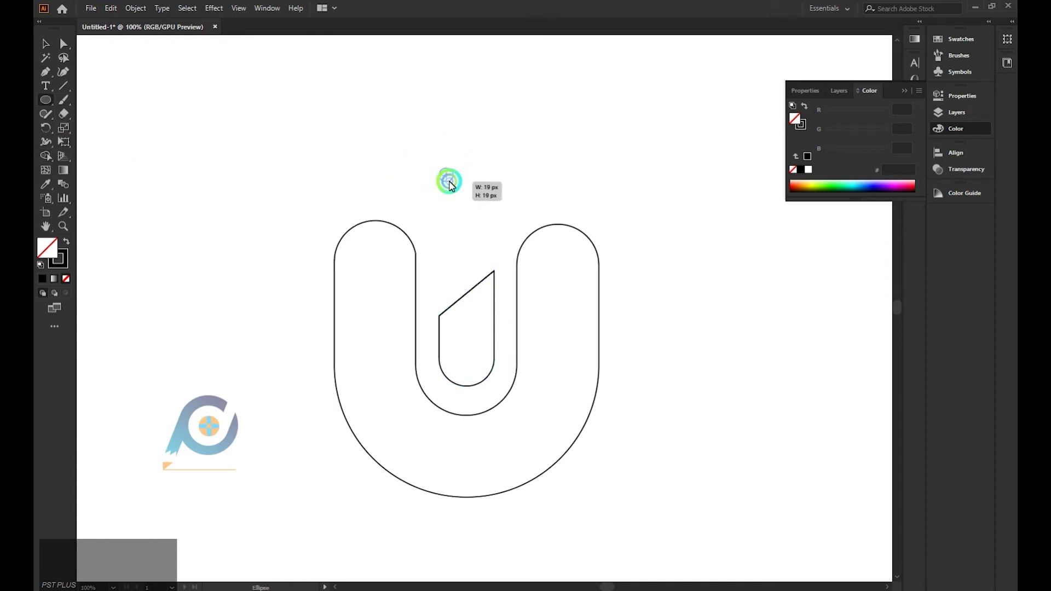
{"action": "scroll", "scroll_direction": "up", "scroll_amount": 3}
{"action": "left_click", "coordinate": [437, 186]}
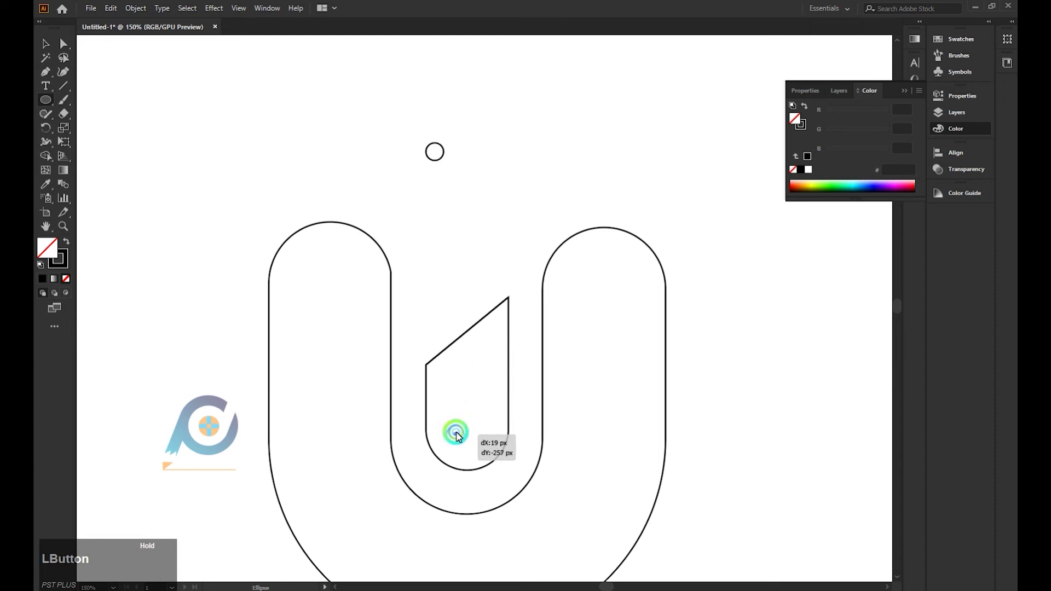
{"action": "scroll", "scroll_direction": "up", "scroll_amount": 3}
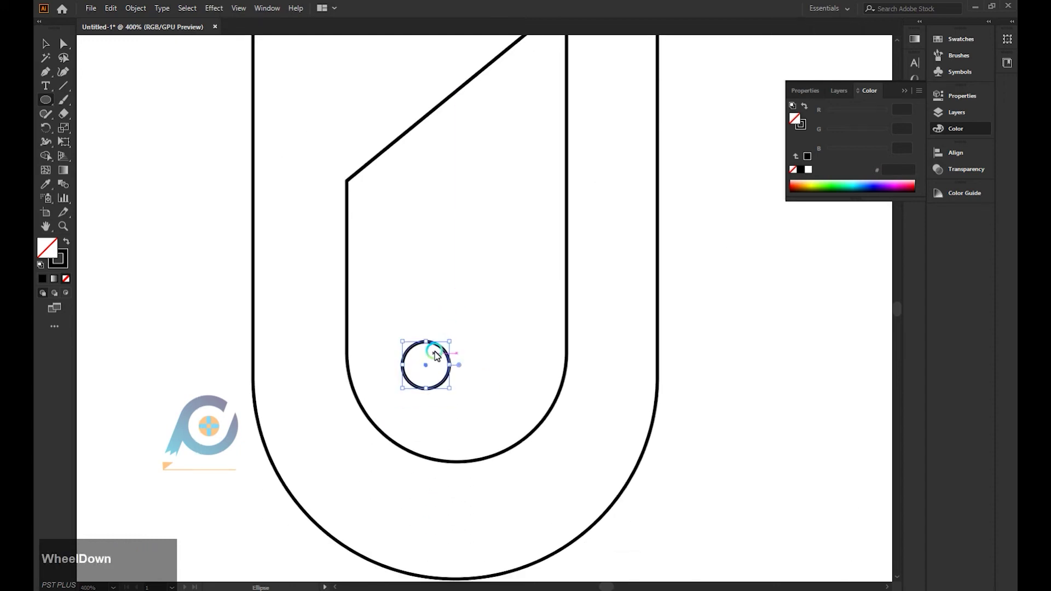
{"action": "left_click", "coordinate": [50, 52]}
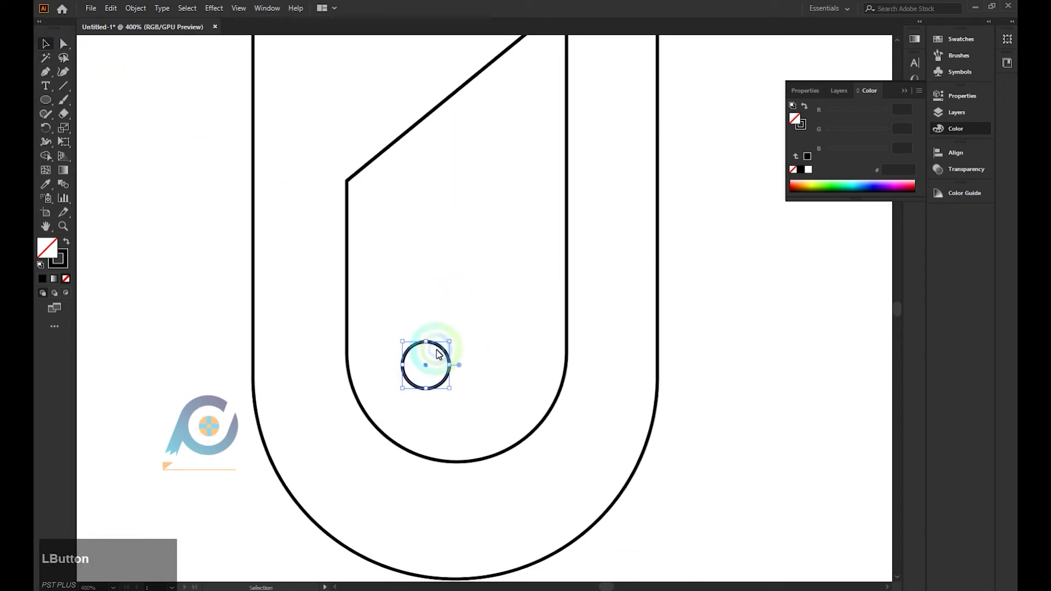
{"action": "left_click", "coordinate": [445, 352]}
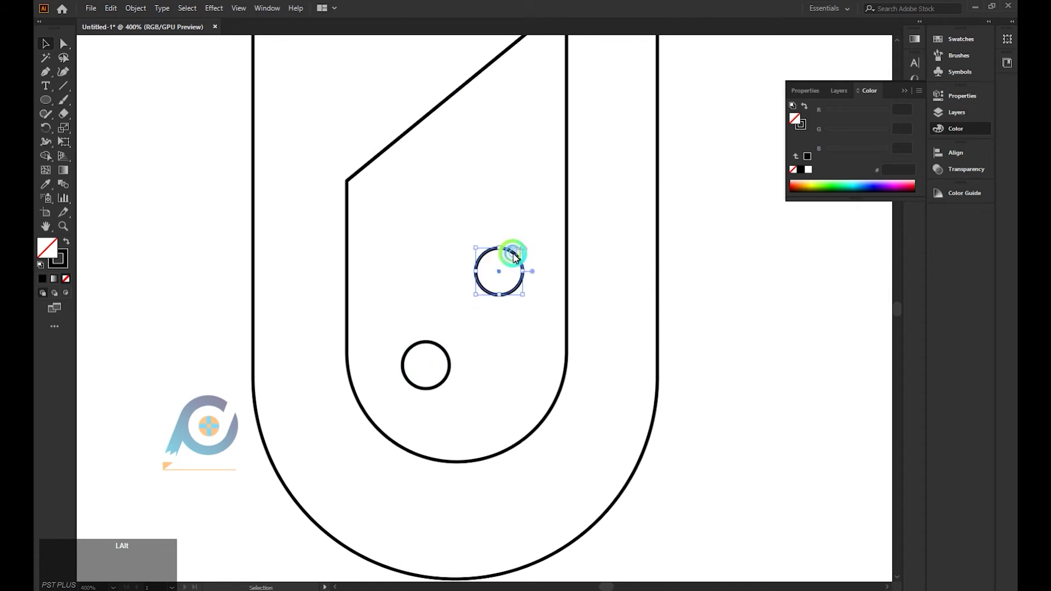
{"action": "left_click", "coordinate": [518, 255]}
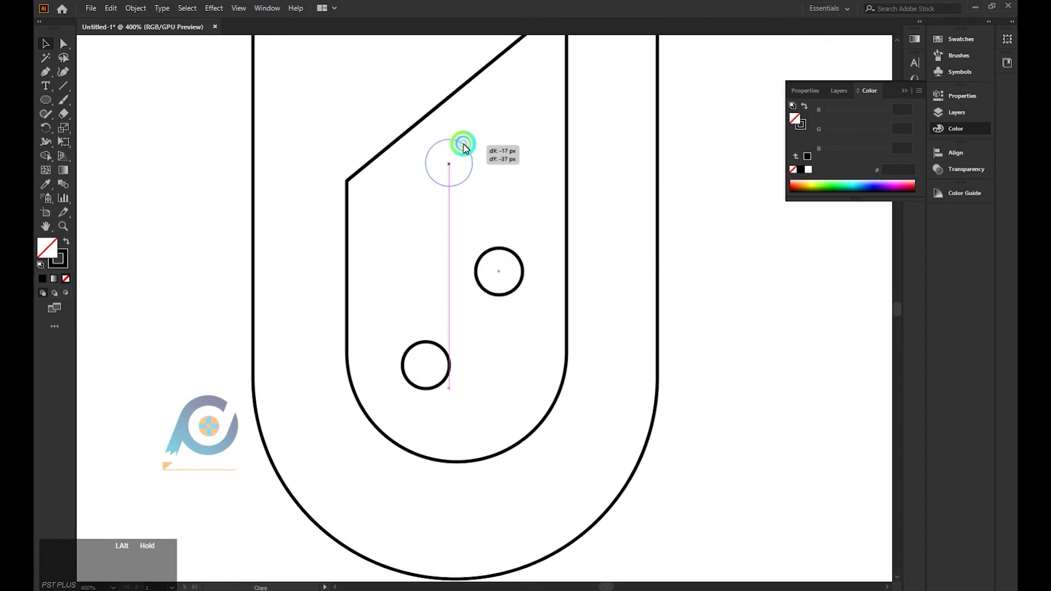
- Shrink the top and middle bubbles to varied sizes
{"action": "left_click", "coordinate": [452, 144]}
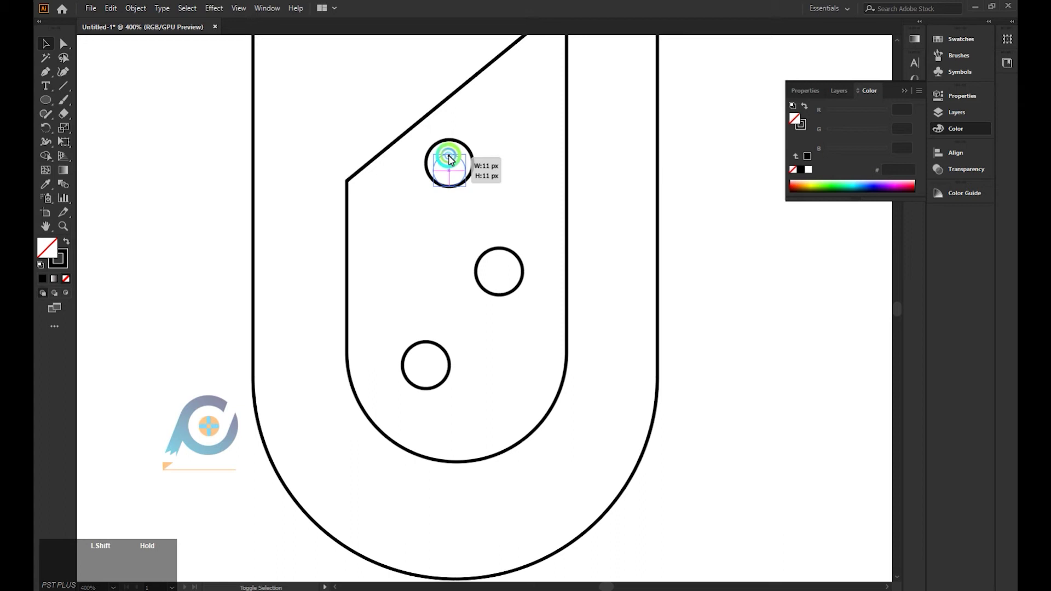
{"action": "left_click", "coordinate": [517, 254]}
{"action": "left_click", "coordinate": [503, 252]}
{"action": "left_click", "coordinate": [668, 253]}
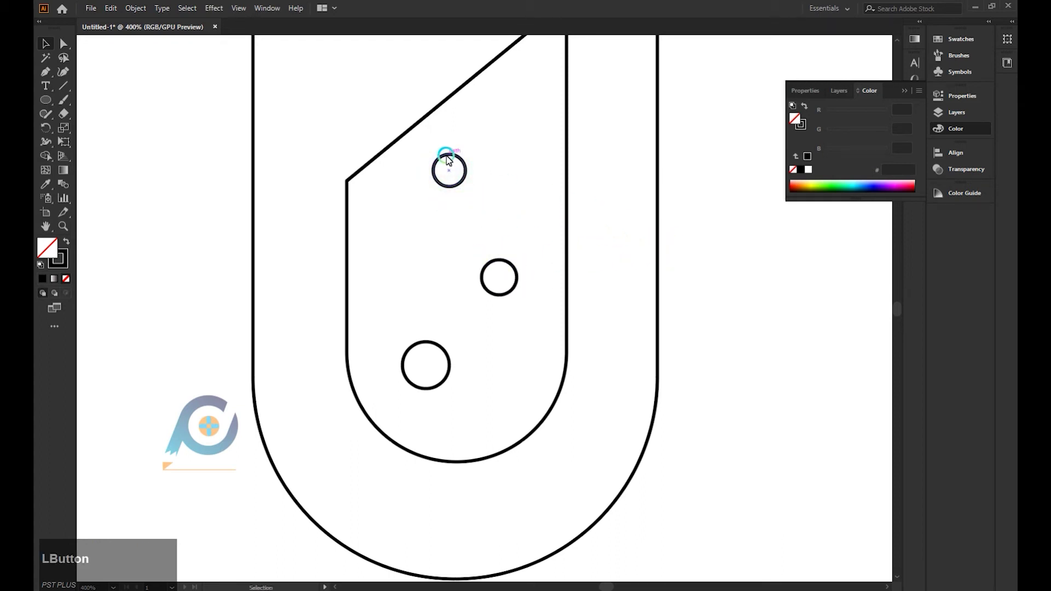
{"action": "left_click", "coordinate": [452, 160]}
{"action": "left_click", "coordinate": [754, 200]}
{"action": "scroll", "scroll_direction": "down", "scroll_amount": 3}
{"action": "scroll", "scroll_direction": "up", "scroll_amount": 3}
- Shrink the bottom bubble and place one more copy just above the tube opening
{"action": "left_click", "coordinate": [444, 352]}
{"action": "left_click", "coordinate": [444, 352]}
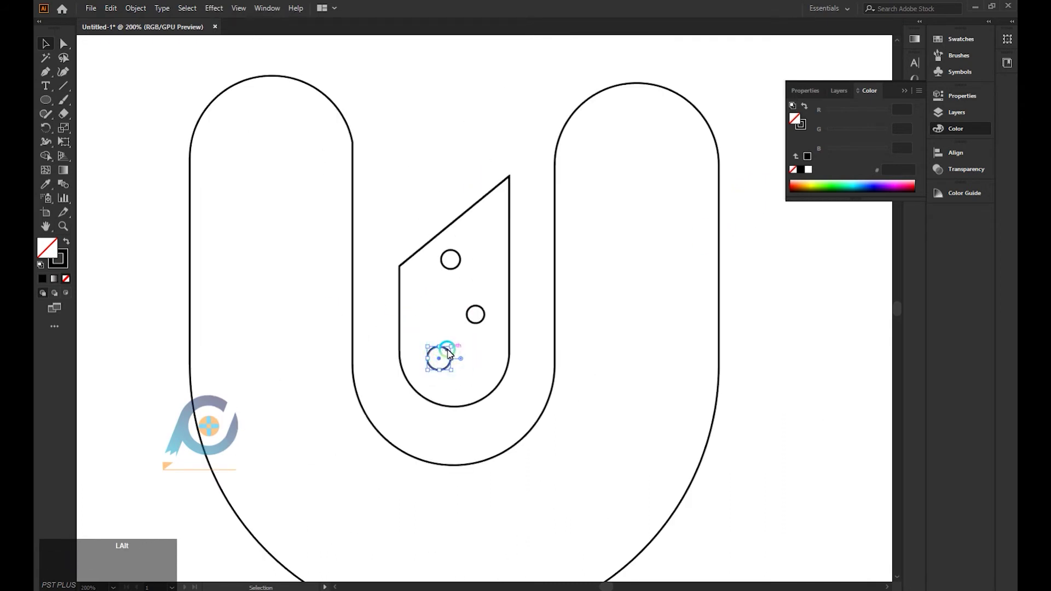
{"action": "left_click", "coordinate": [450, 356]}
{"action": "left_click", "coordinate": [453, 356]}
{"action": "left_click", "coordinate": [451, 354]}
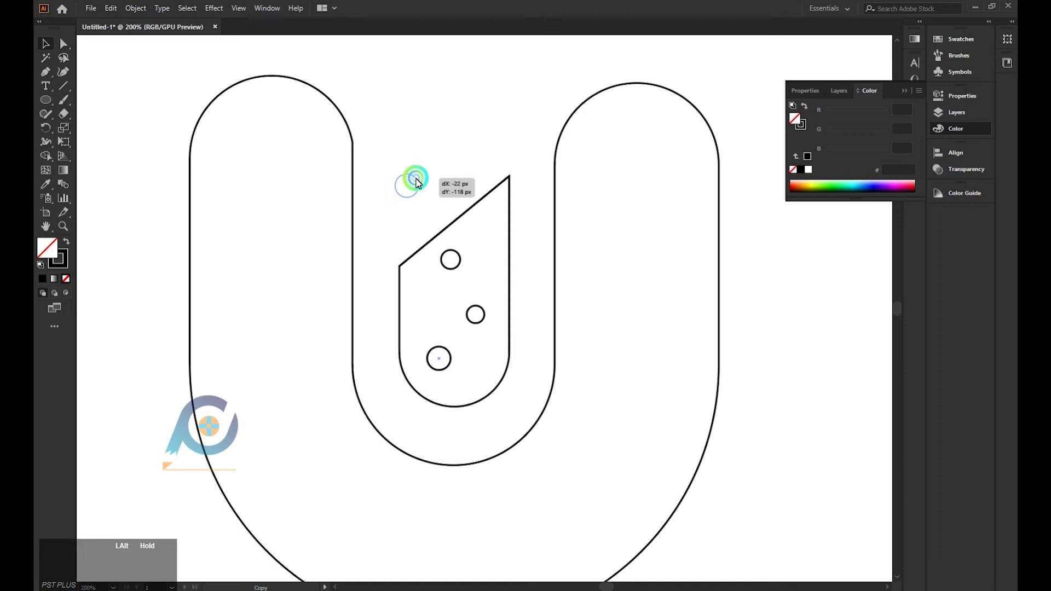
{"action": "left_click", "coordinate": [420, 183]}
- Place about five bubble copies in a zigzag trail rising above the flask, then zoom out
{"action": "scroll", "scroll_direction": "down", "scroll_amount": 3}
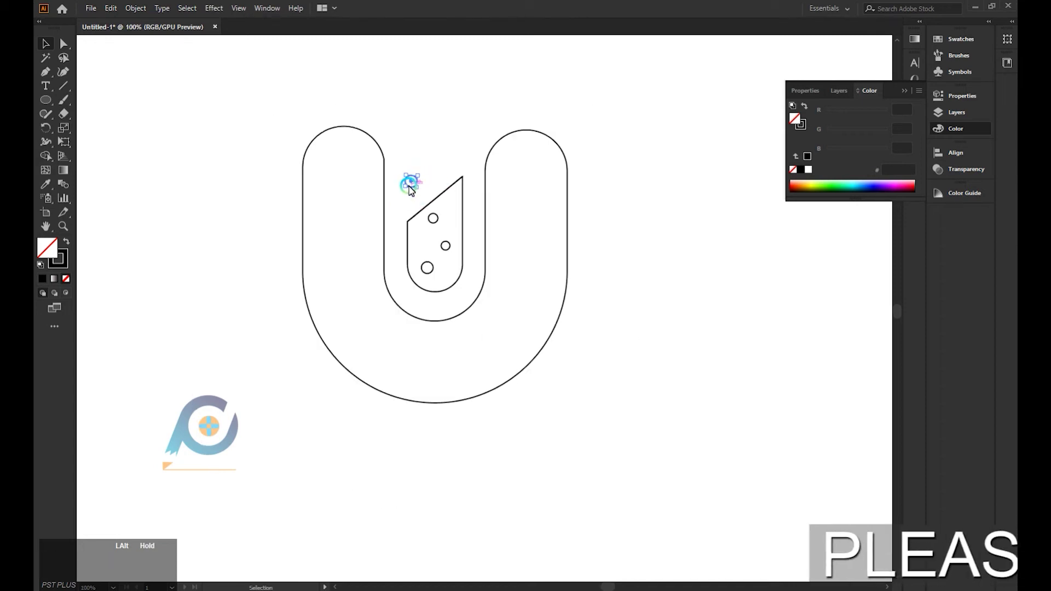
{"action": "left_click", "coordinate": [410, 185]}
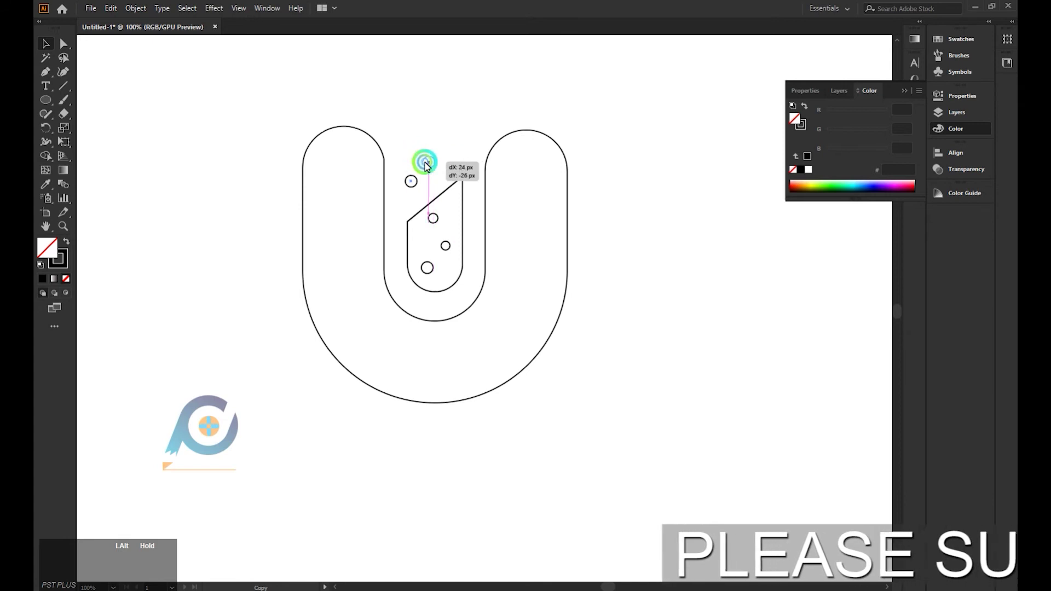
{"action": "left_click", "coordinate": [433, 173]}
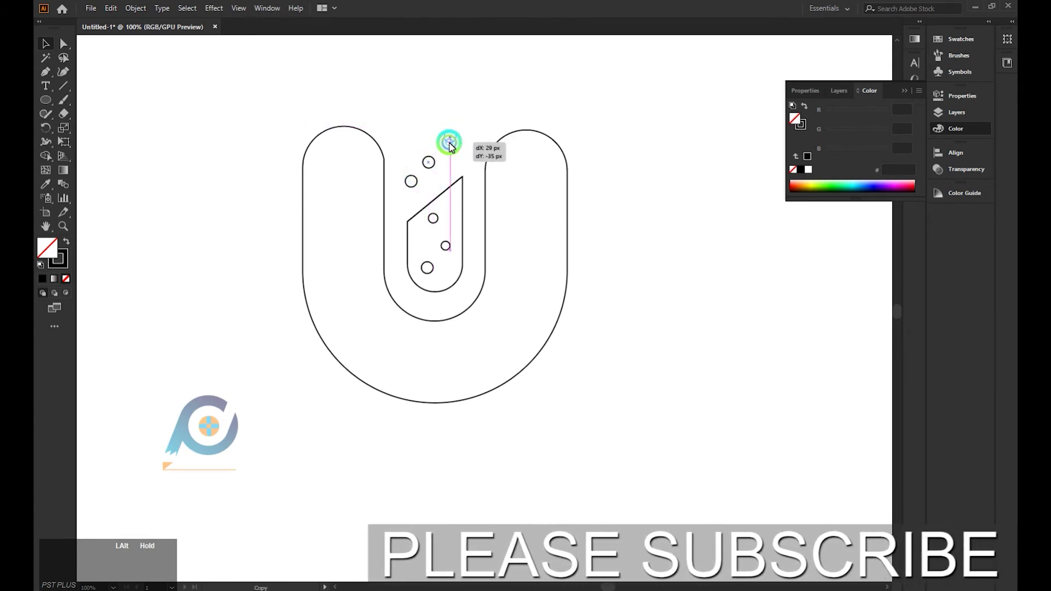
{"action": "left_click", "coordinate": [441, 171]}
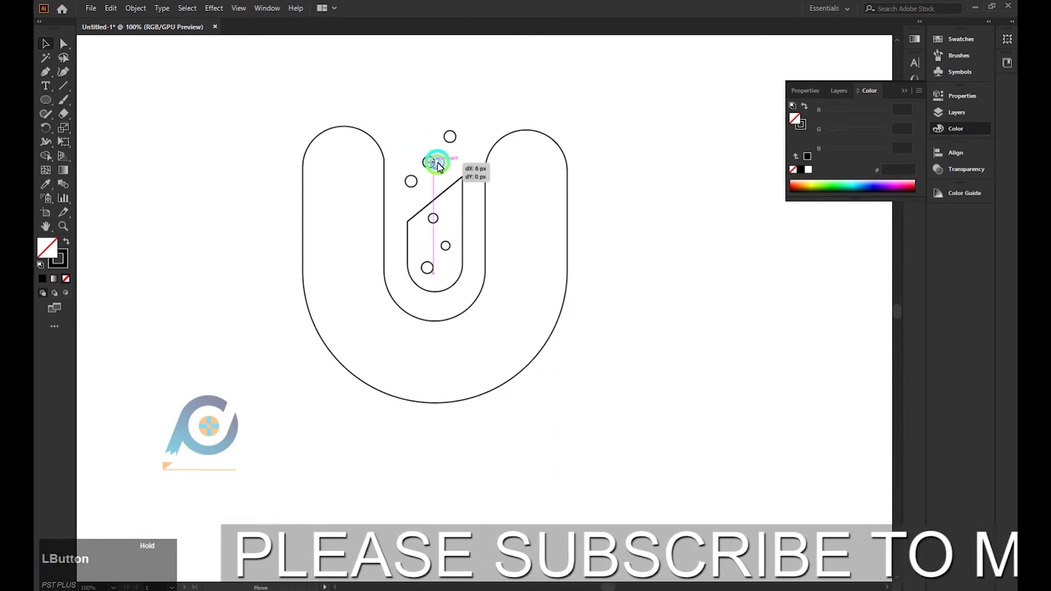
{"action": "double_click", "coordinate": [459, 142]}
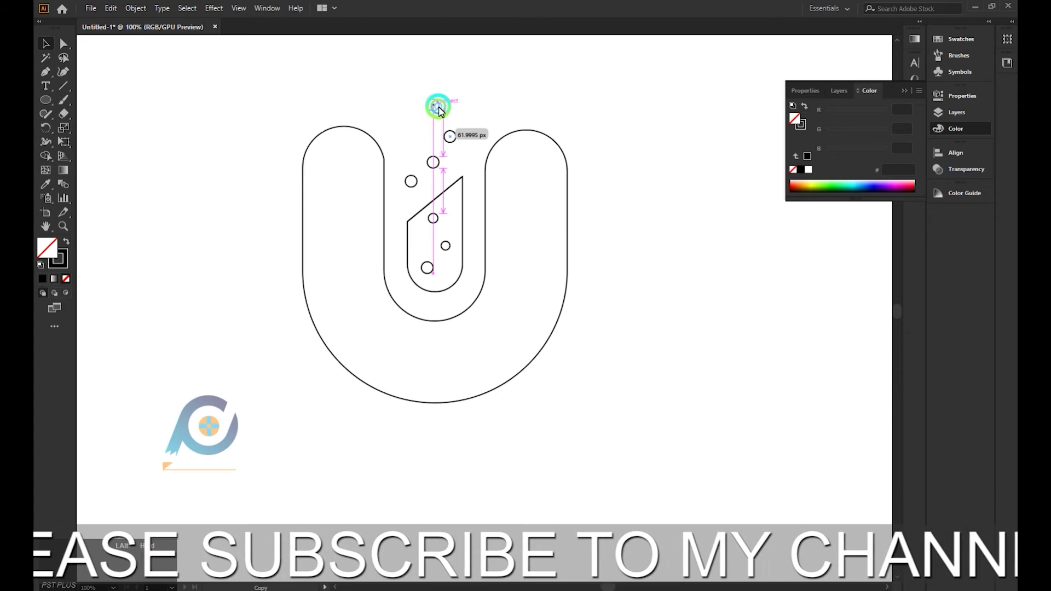
{"action": "left_click", "coordinate": [443, 112]}
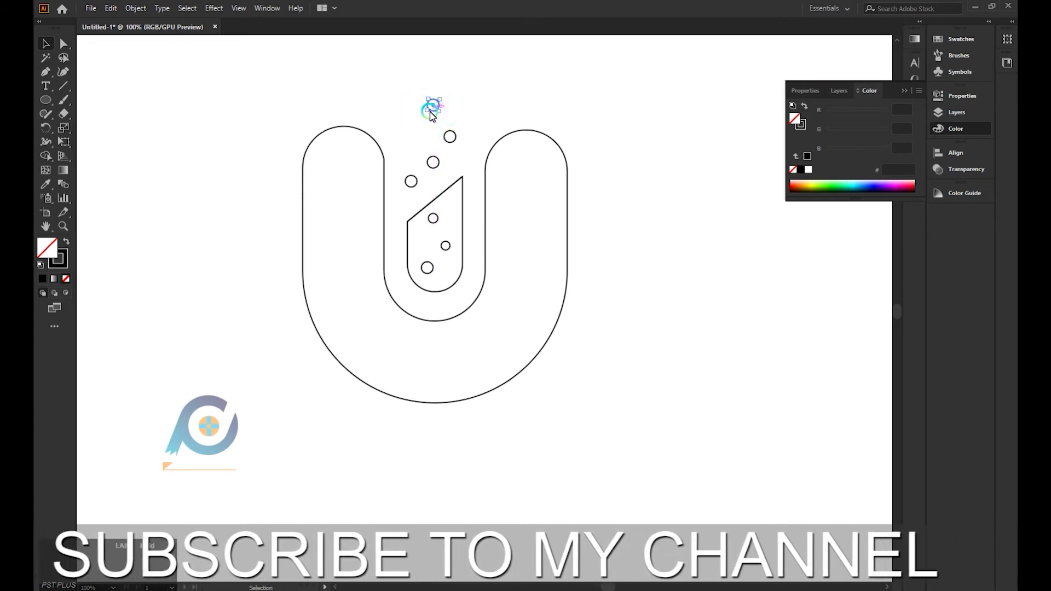
{"action": "left_click", "coordinate": [436, 116]}
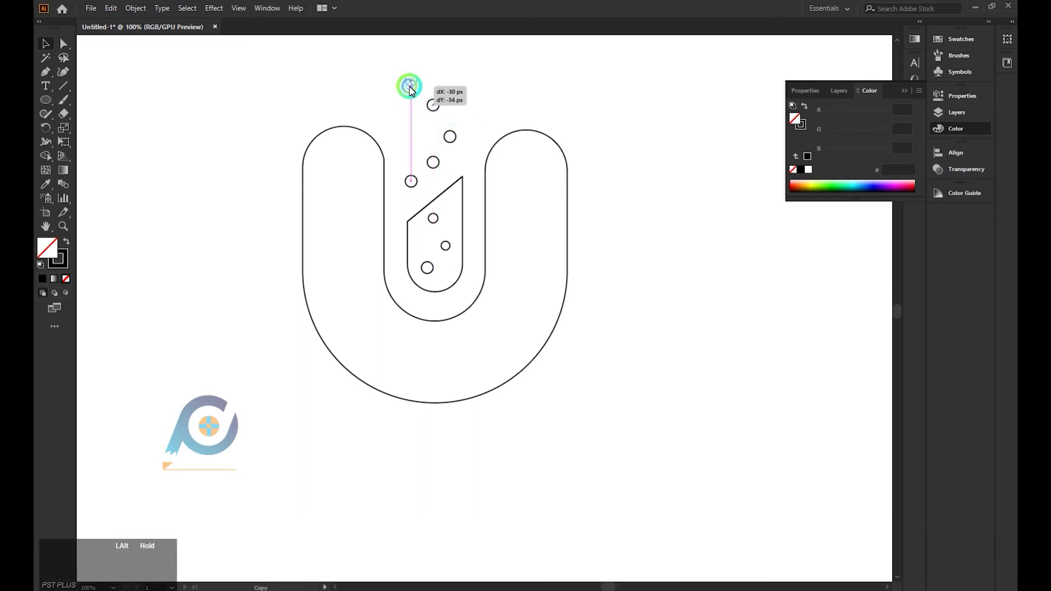
{"action": "left_click", "coordinate": [473, 81]}
{"action": "scroll", "scroll_direction": "up", "scroll_amount": 3}
{"action": "left_click", "coordinate": [451, 116]}
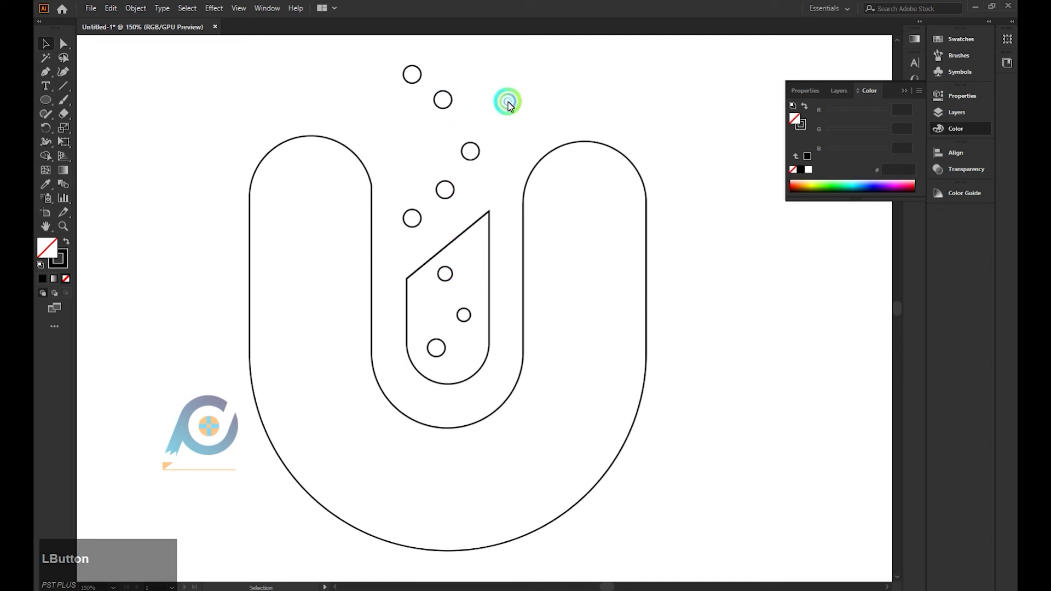
{"action": "scroll", "scroll_direction": "down", "scroll_amount": 3}
{"action": "scroll", "scroll_direction": "down", "scroll_amount": 3}
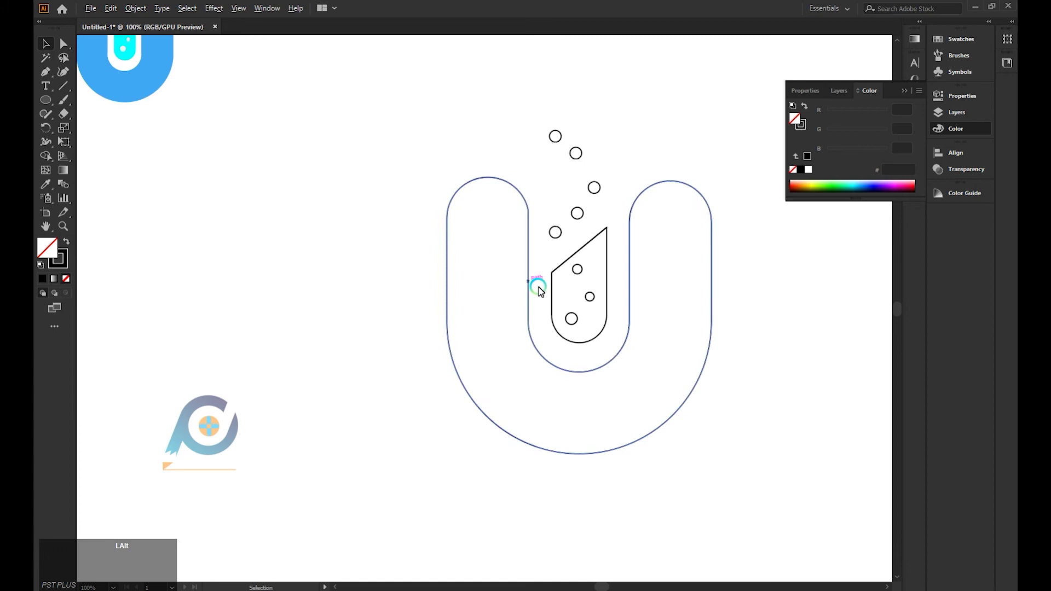
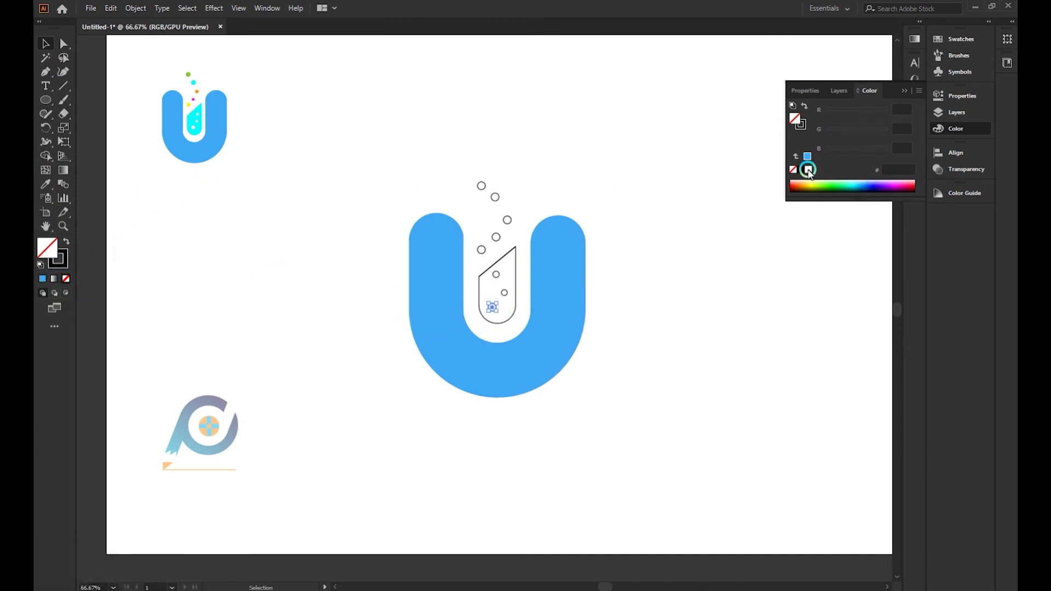
- Recolour the bubble inside the cyan test tube to white
{"action": "left_click", "coordinate": [813, 175]}
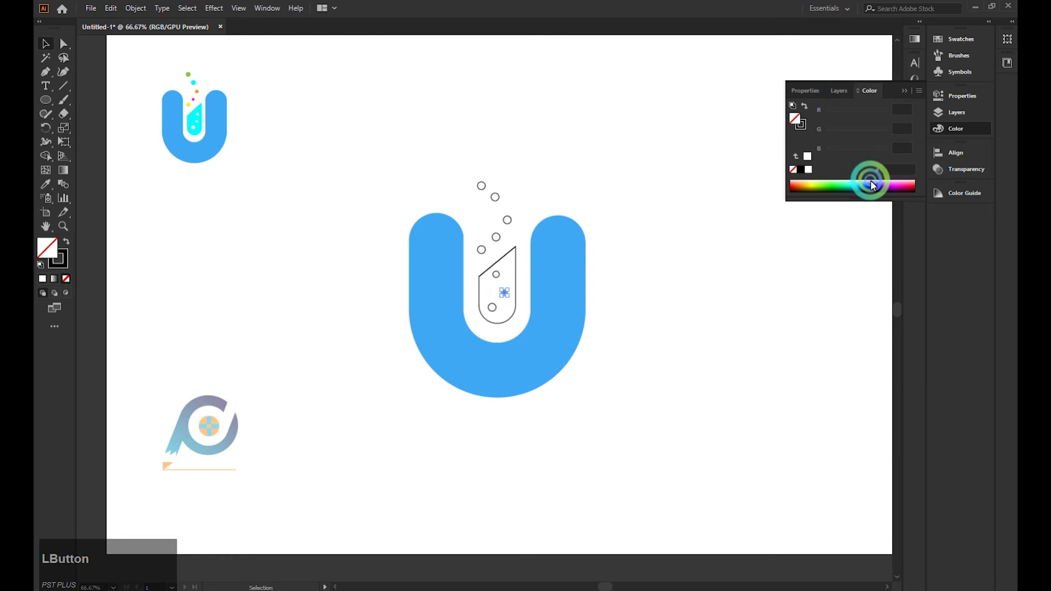
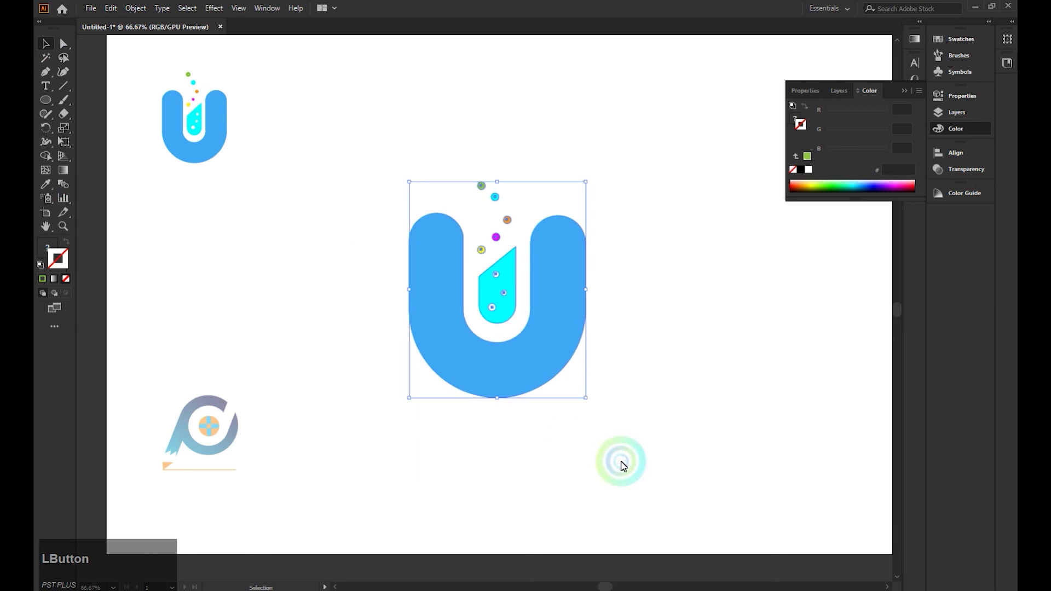
- Copy the coloured U logo and paste it into Your Logo.psb as a Smart Object
{"action": "key", "text": "ctrl+c"}
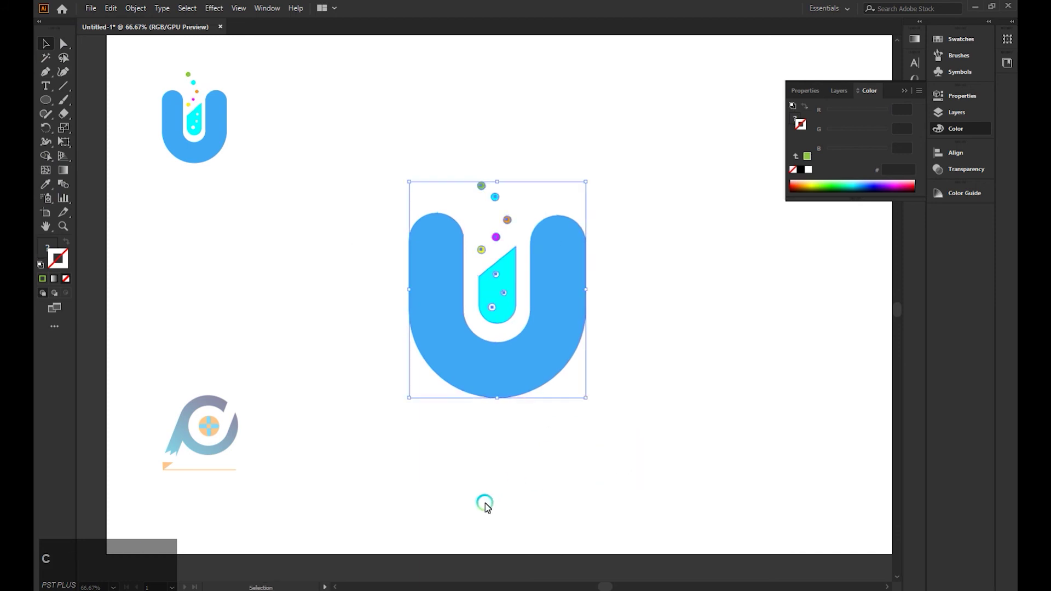
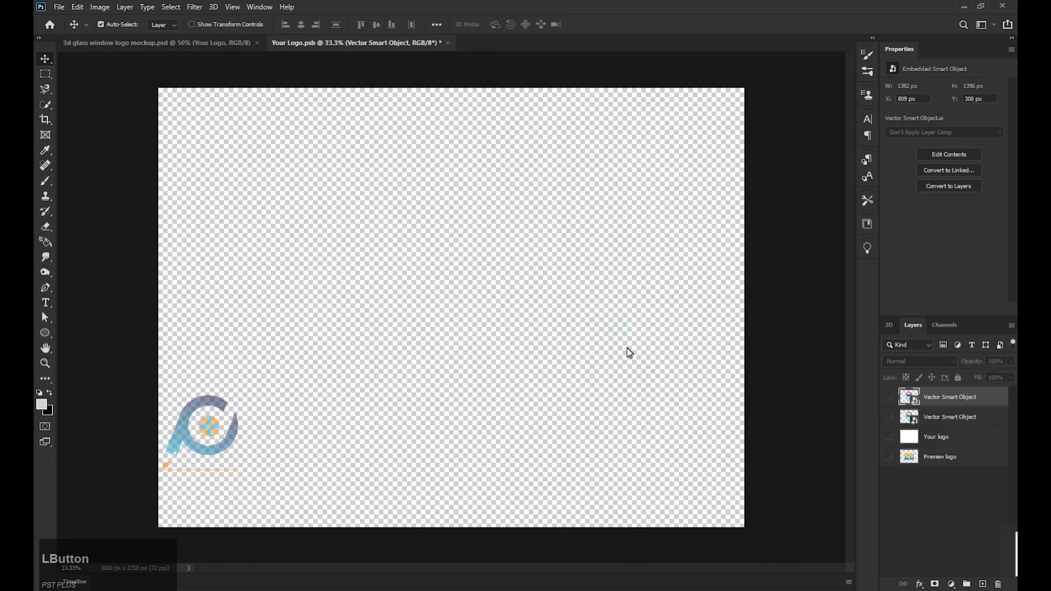
{"action": "key", "text": "ctrl+v"}
{"action": "left_click", "coordinate": [571, 171]}
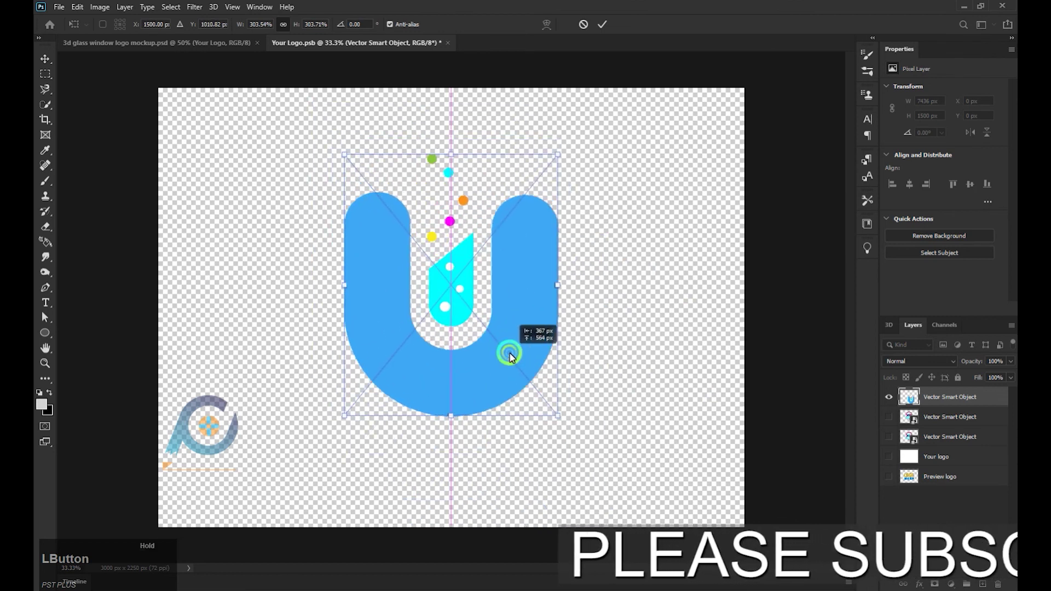
- Nudge the logo into position, commit its size and placement, and save the logo file
{"action": "key", "text": "ctrl+x"}
{"action": "key", "text": "ctrl+z"}
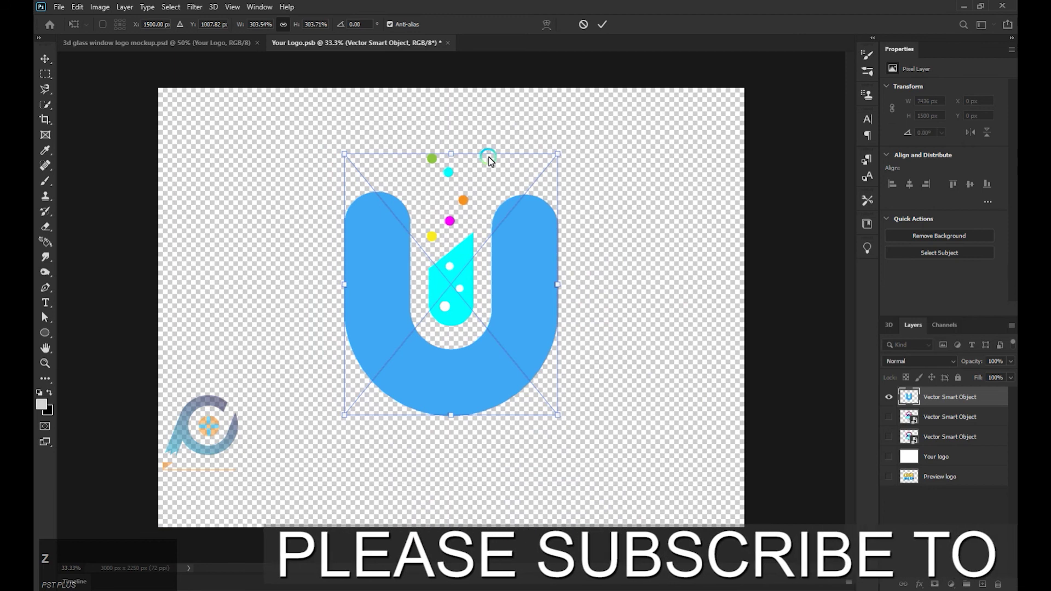
{"action": "left_click", "coordinate": [460, 153]}
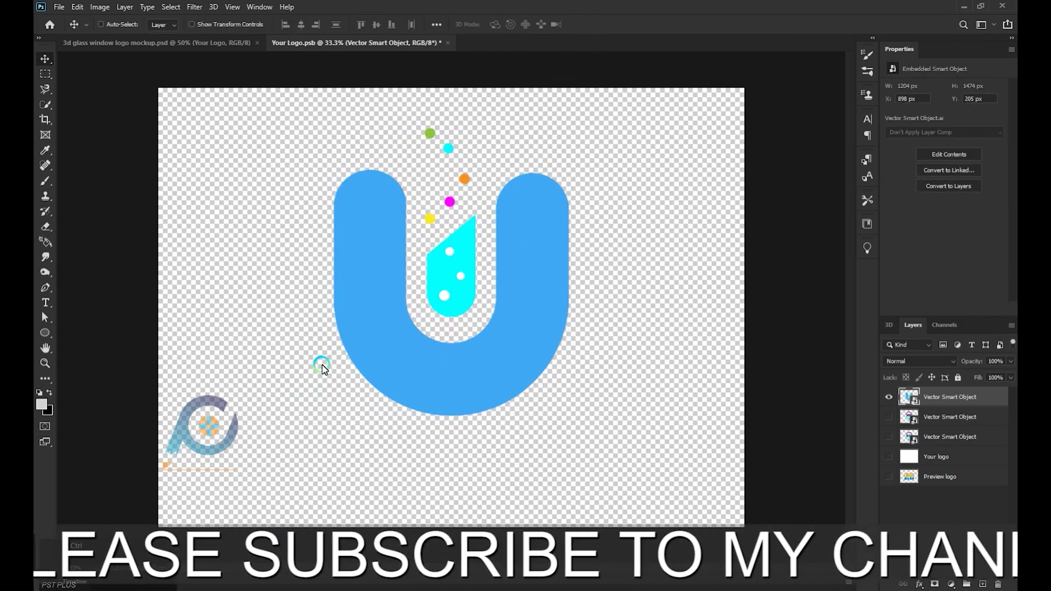
{"action": "key", "text": "ctrl+s"}
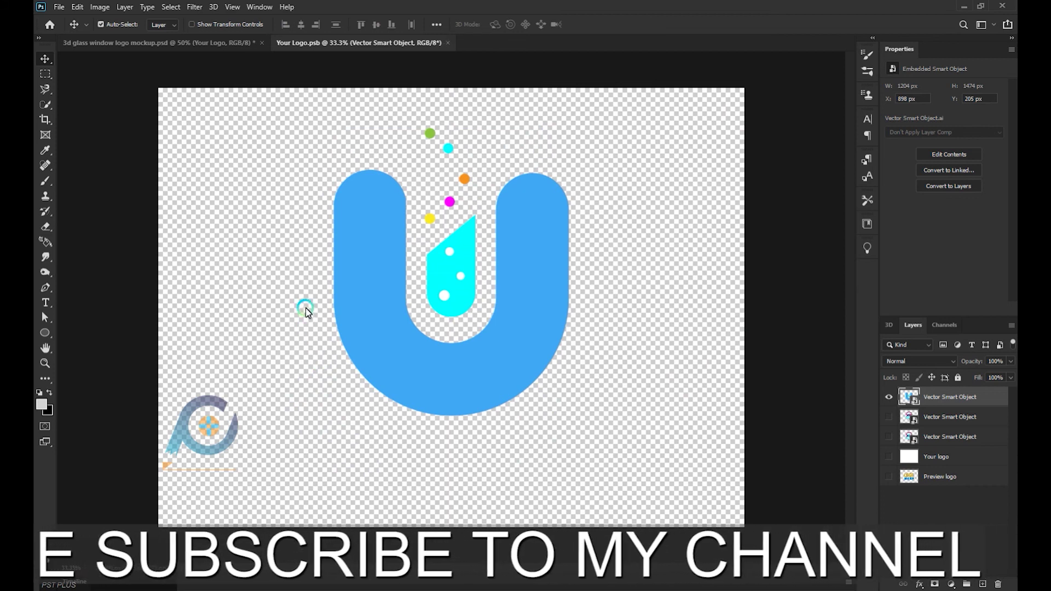
- Switch to the glass window mockup, select the light layer in the Lights/Backlight group and begin transforming it
{"action": "left_click", "coordinate": [179, 51]}
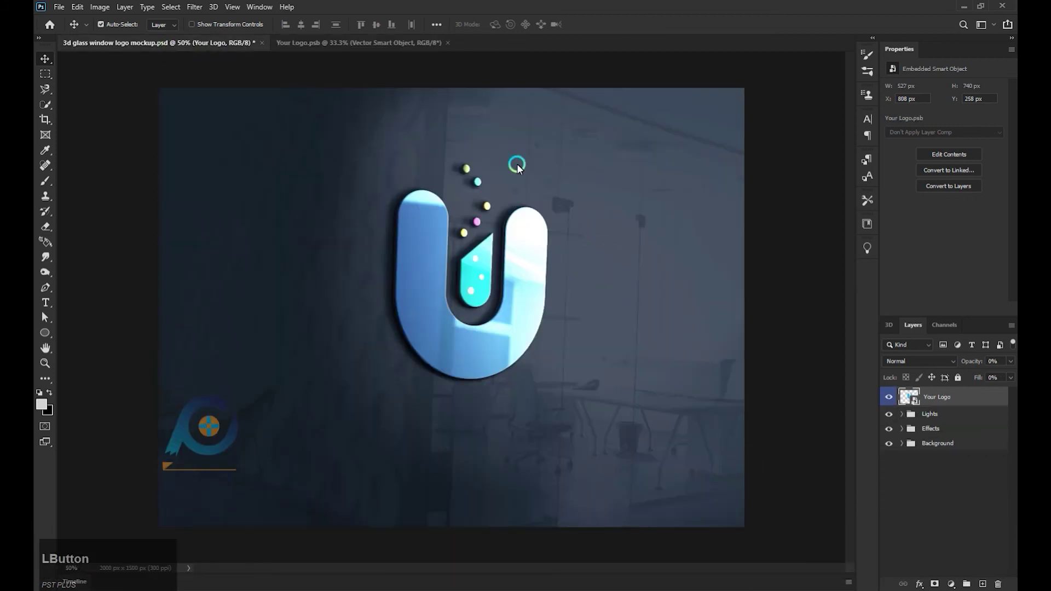
{"action": "left_click", "coordinate": [912, 419]}
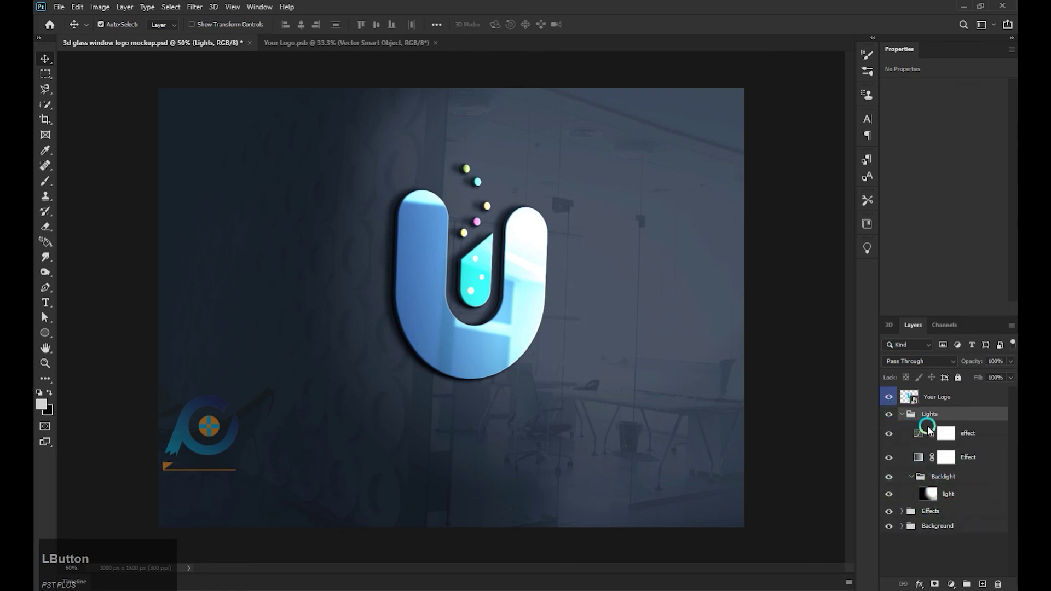
{"action": "left_click", "coordinate": [889, 501]}
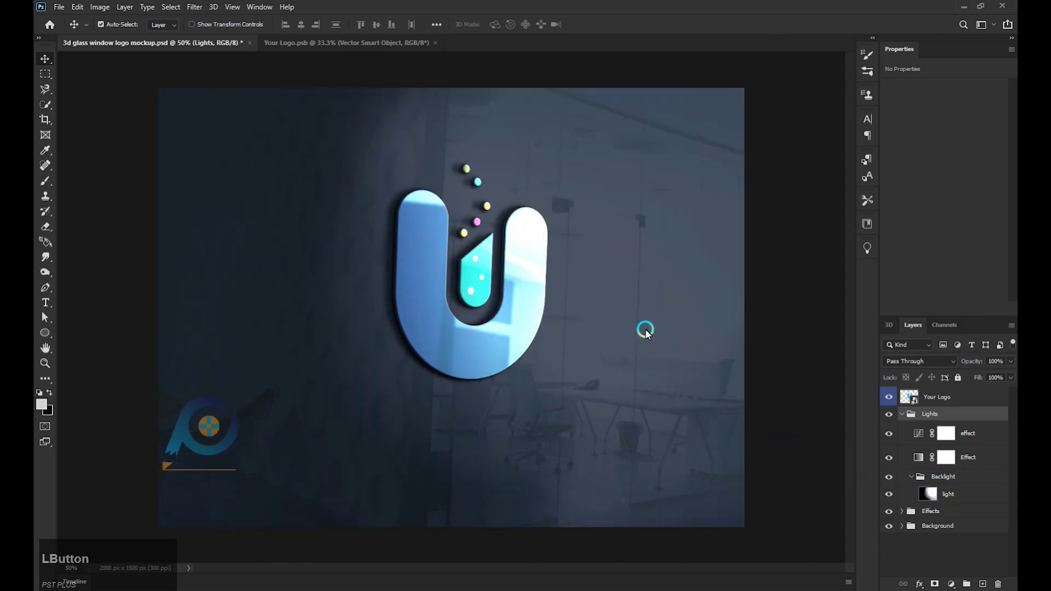
{"action": "key", "text": "ctrl+t"}
- Stretch the backlight layer horizontally and vertically past the canvas edges so the scene behind the logo darkens
{"action": "left_click", "coordinate": [332, 354]}
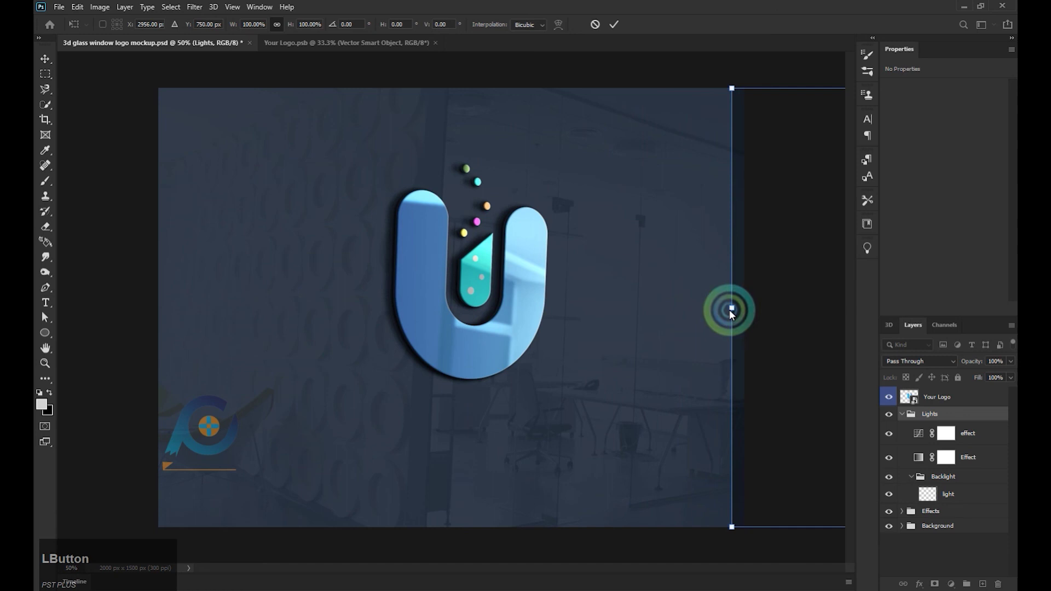
{"action": "left_click", "coordinate": [733, 315]}
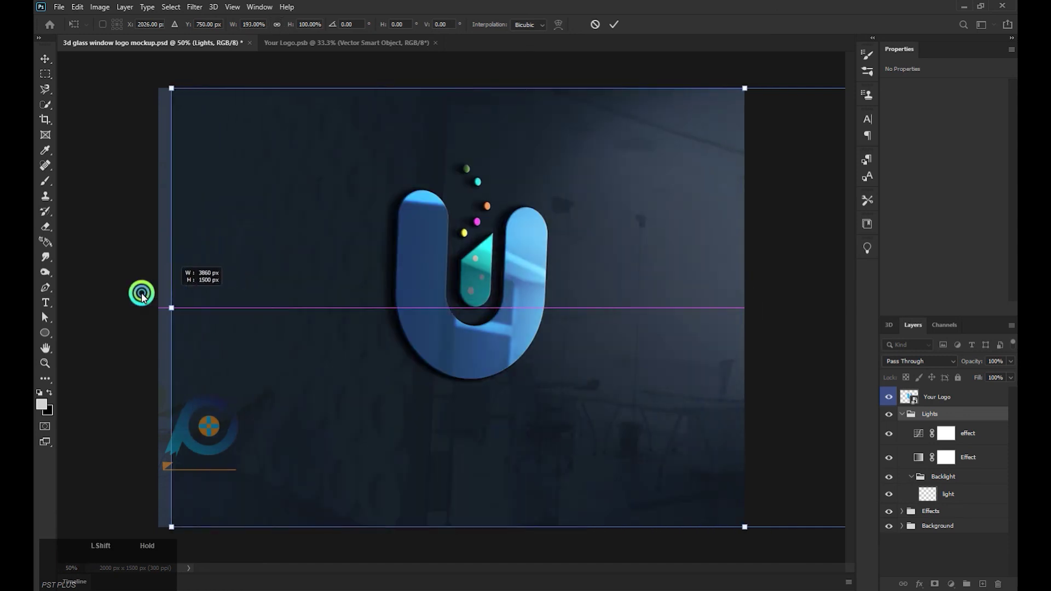
{"action": "left_click", "coordinate": [190, 301]}
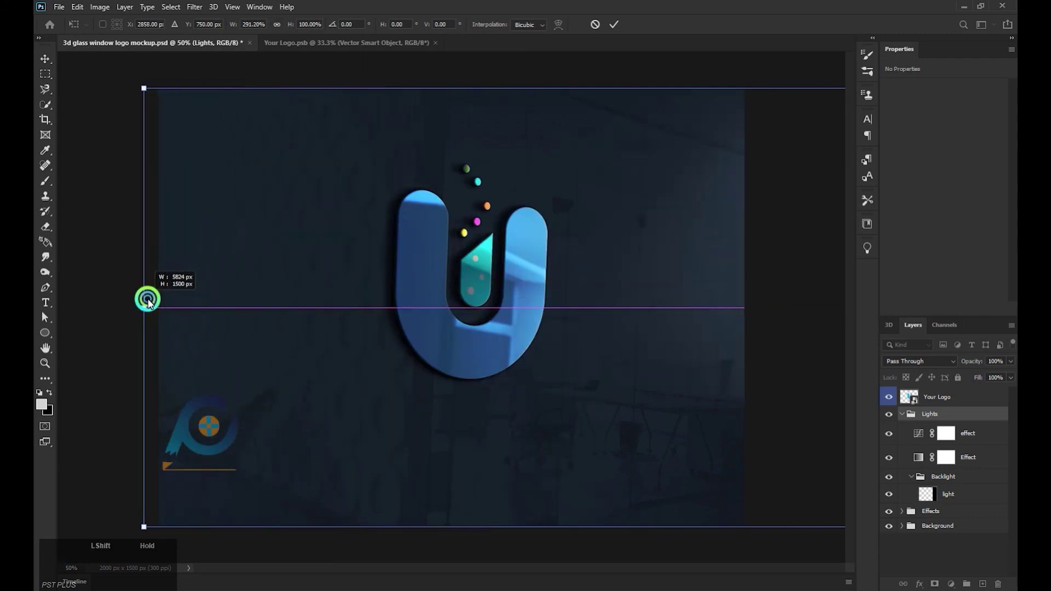
{"action": "left_click", "coordinate": [118, 308]}
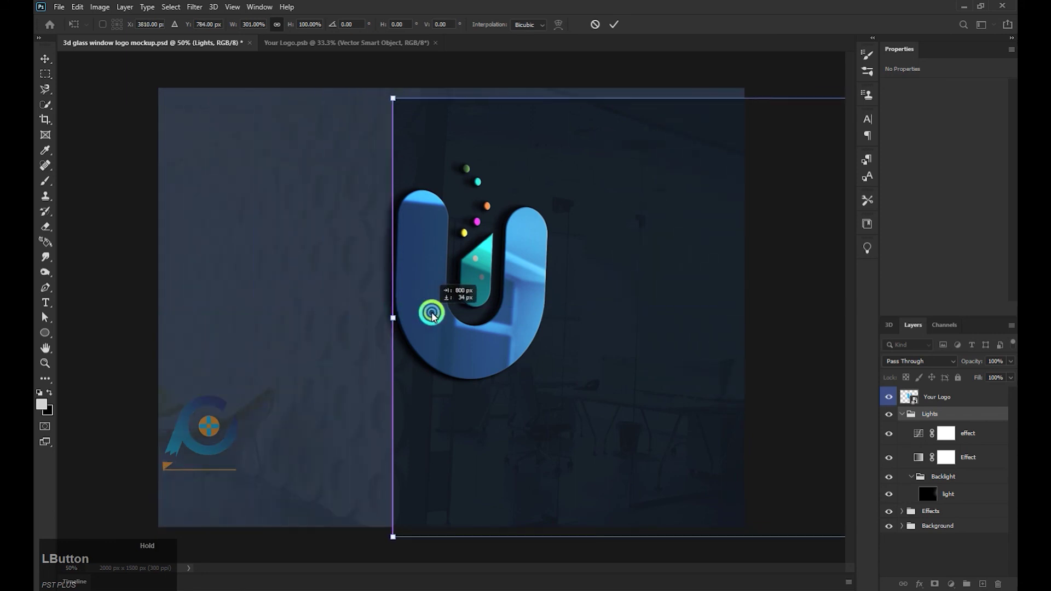
{"action": "left_click", "coordinate": [447, 343]}
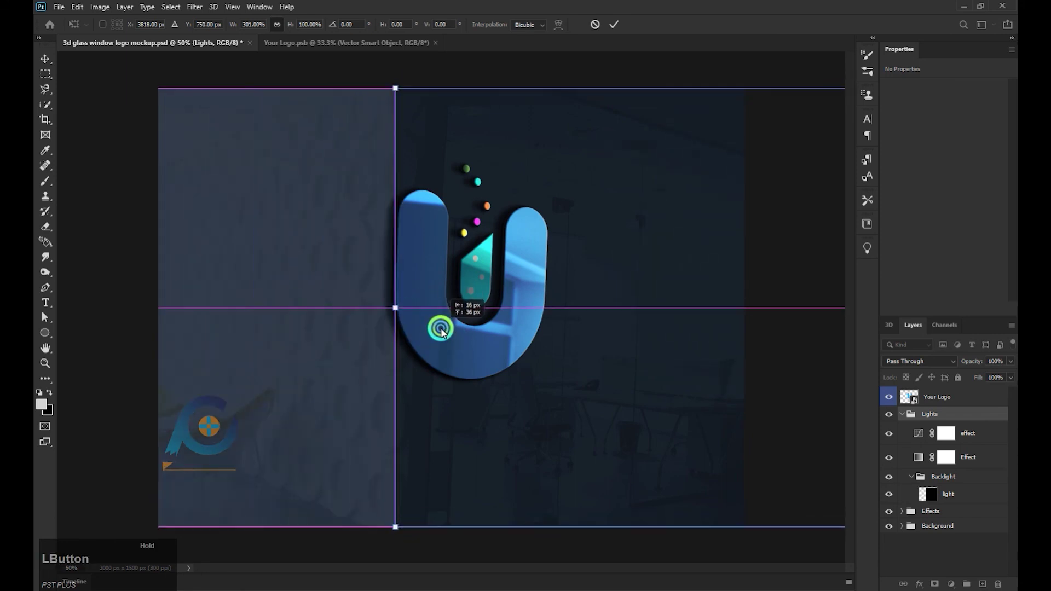
{"action": "left_click", "coordinate": [395, 318]}
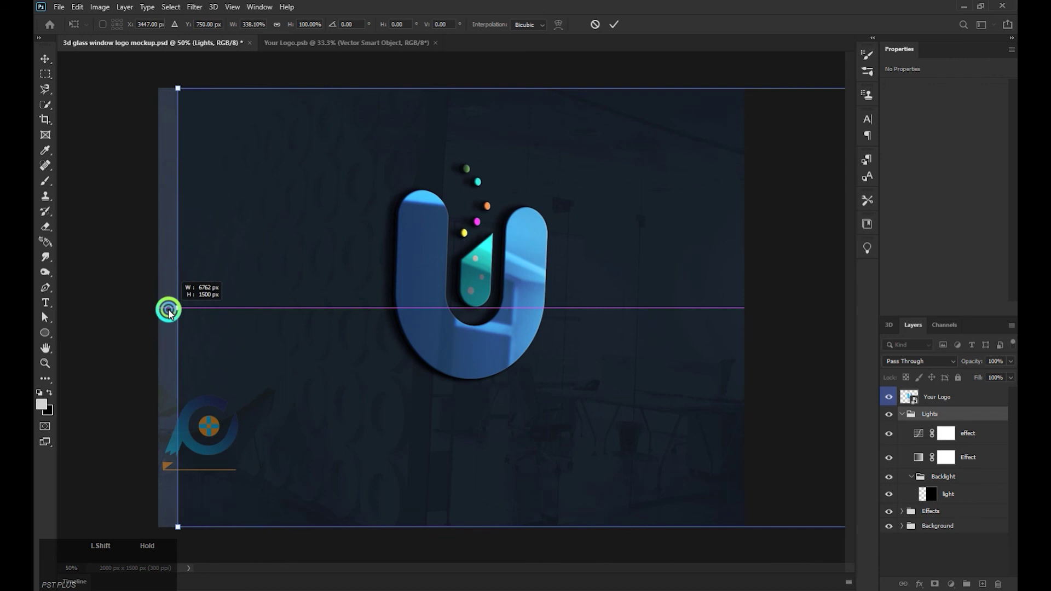
{"action": "left_click", "coordinate": [240, 340]}
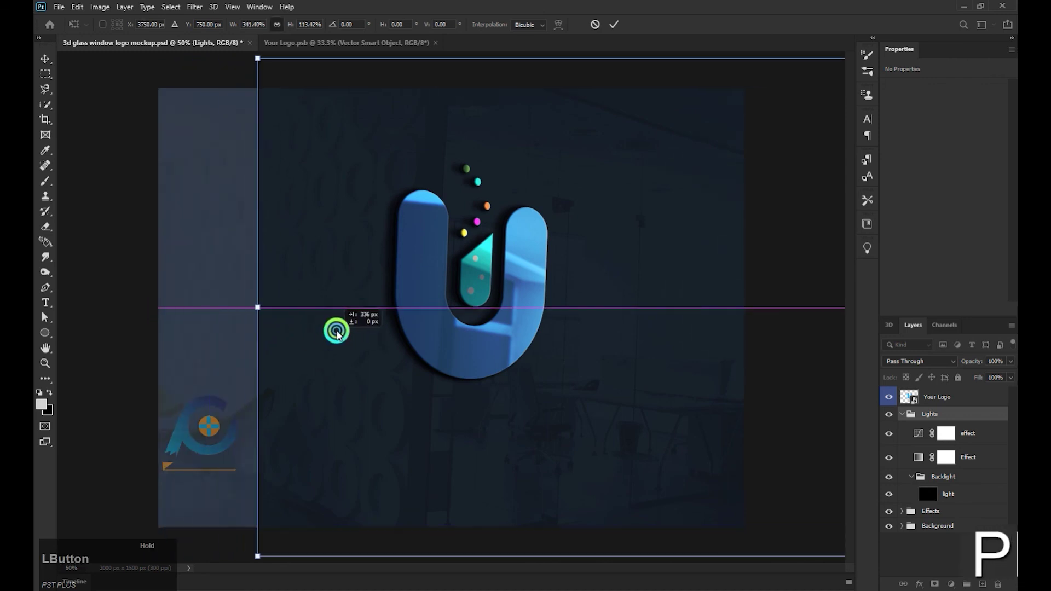
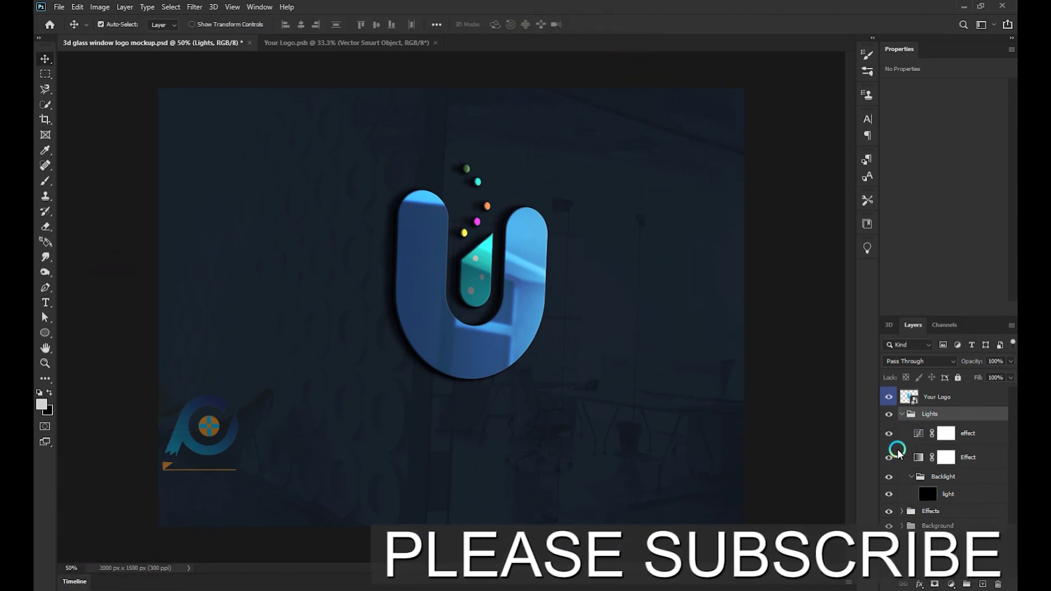
- Toggle the Effect layer's visibility to restore the brighter glass window look
{"action": "left_click", "coordinate": [892, 439]}
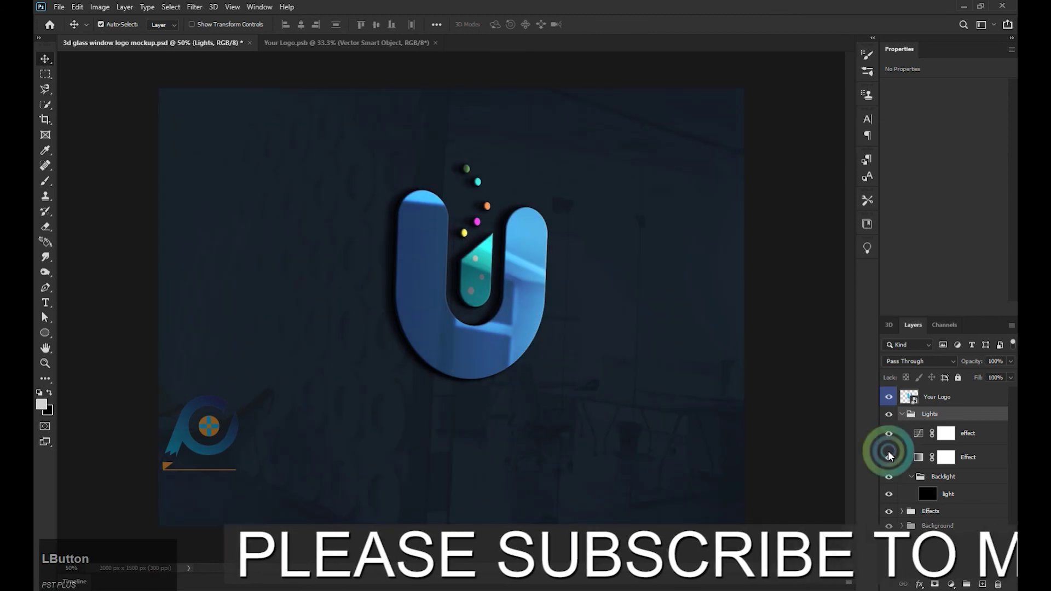